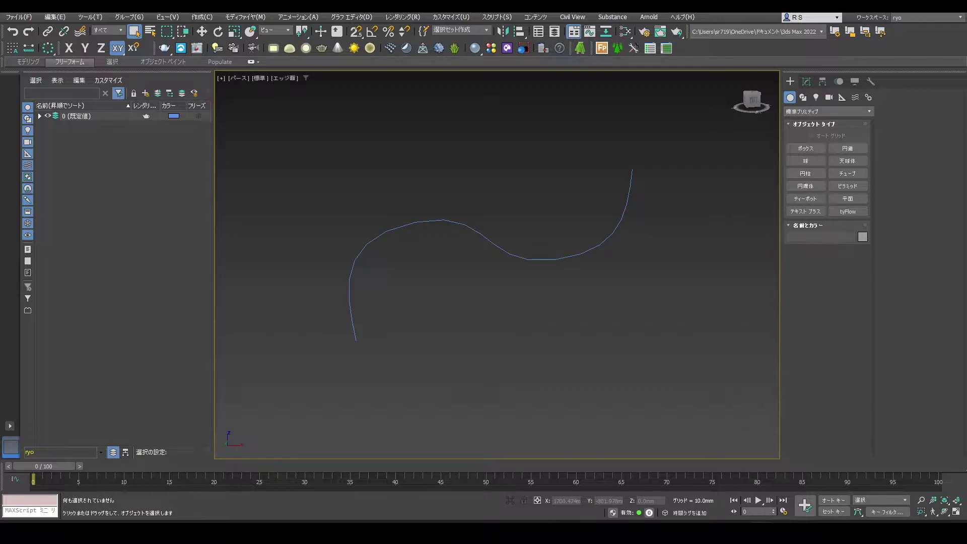
# Render the Line001 spline as a solid tube in the viewport.
pyautogui.click(593, 217)
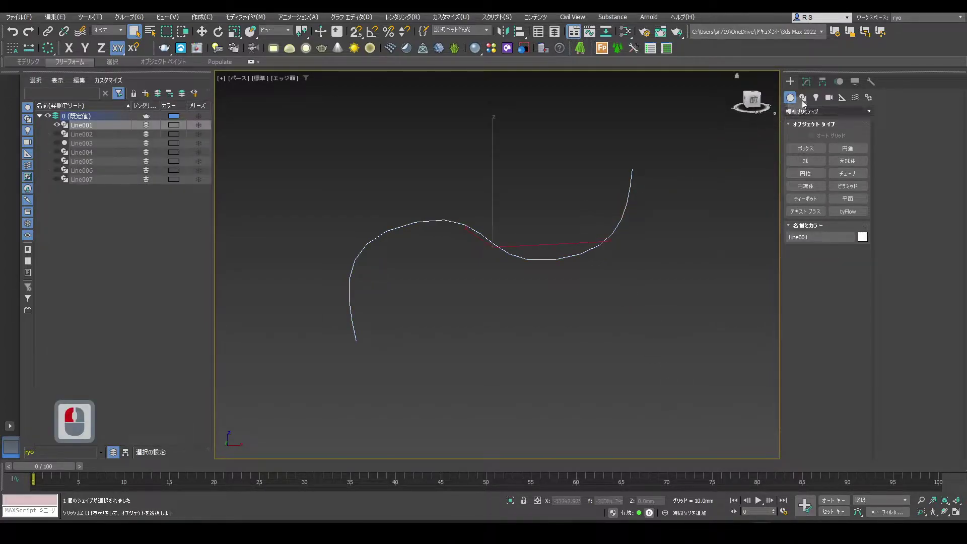
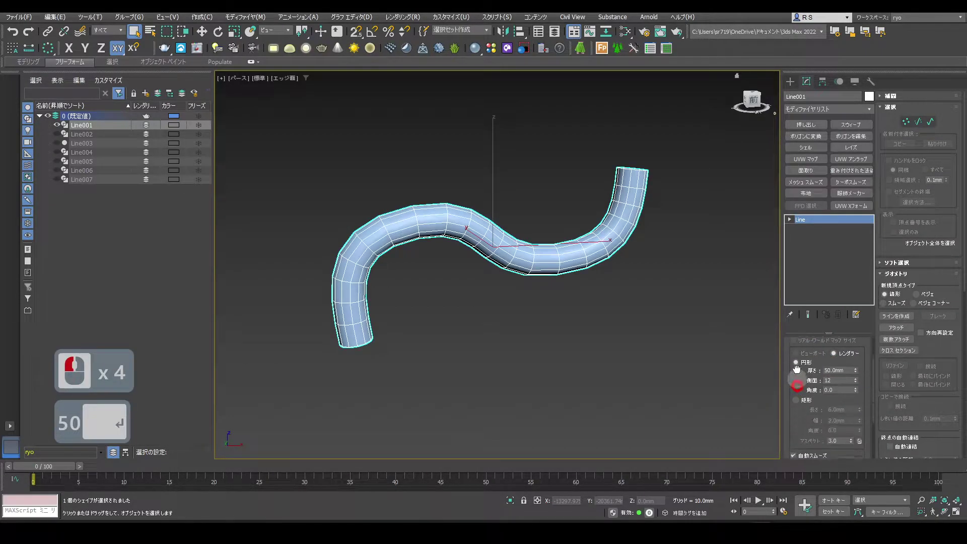
pyautogui.click(799, 336)
pyautogui.click(806, 441)
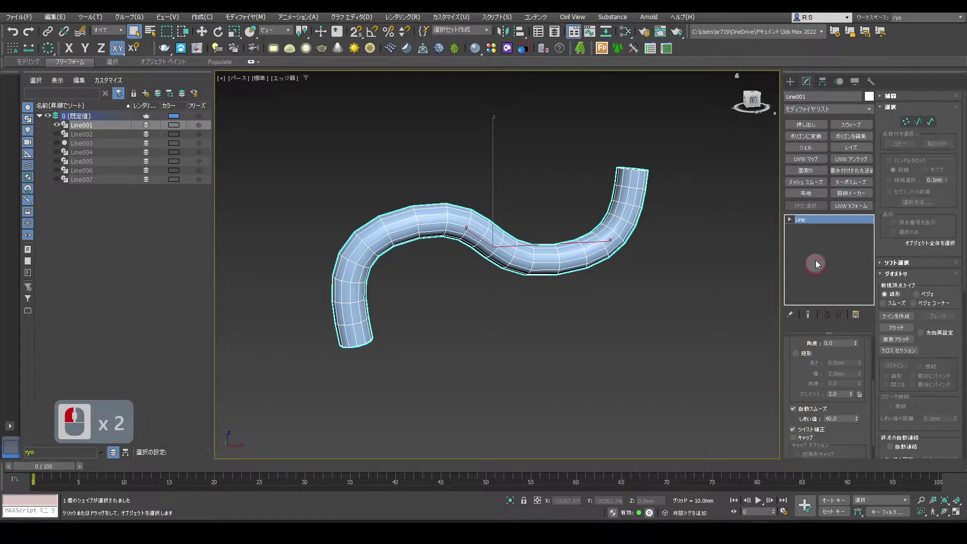
# Convert the tube to an editable poly and add an Unwrap UVW modifier.
pyautogui.rightClick(822, 235)
pyautogui.click(854, 320)
pyautogui.click(866, 173)
pyautogui.click(816, 356)
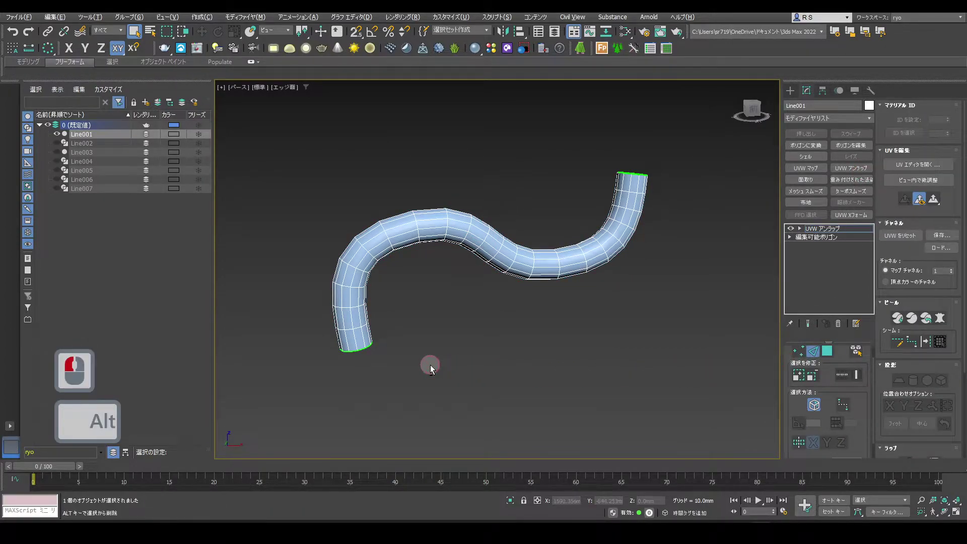
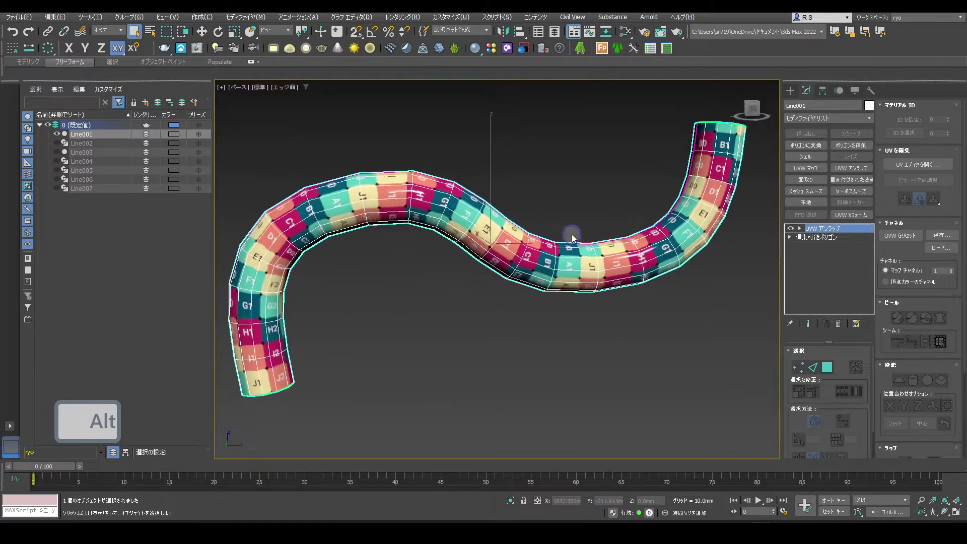
# Pan the view to inspect the checker-textured Line001 tube.
pyautogui.middleClick(576, 238)
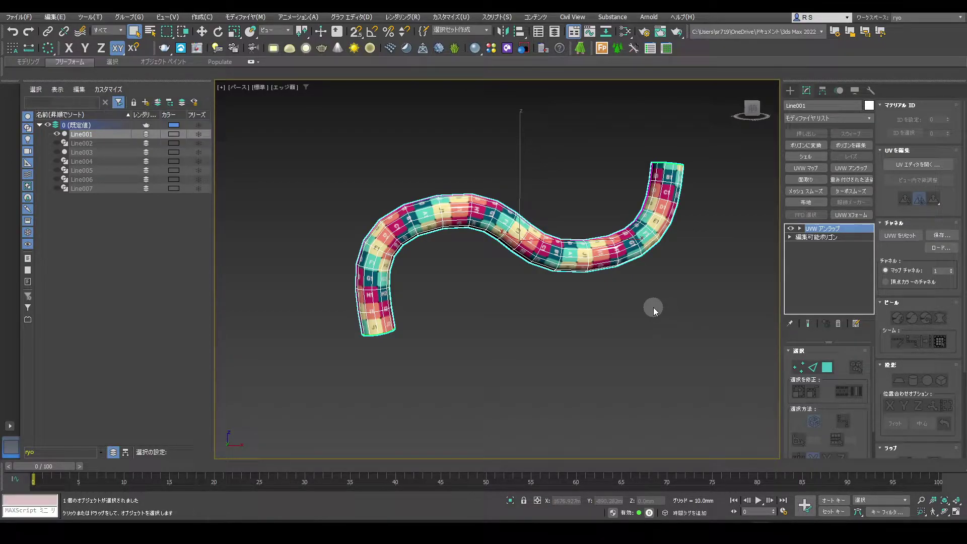
# Unhide Line002 and Line003 from the layer in Scene Explorer.
pyautogui.click(657, 310)
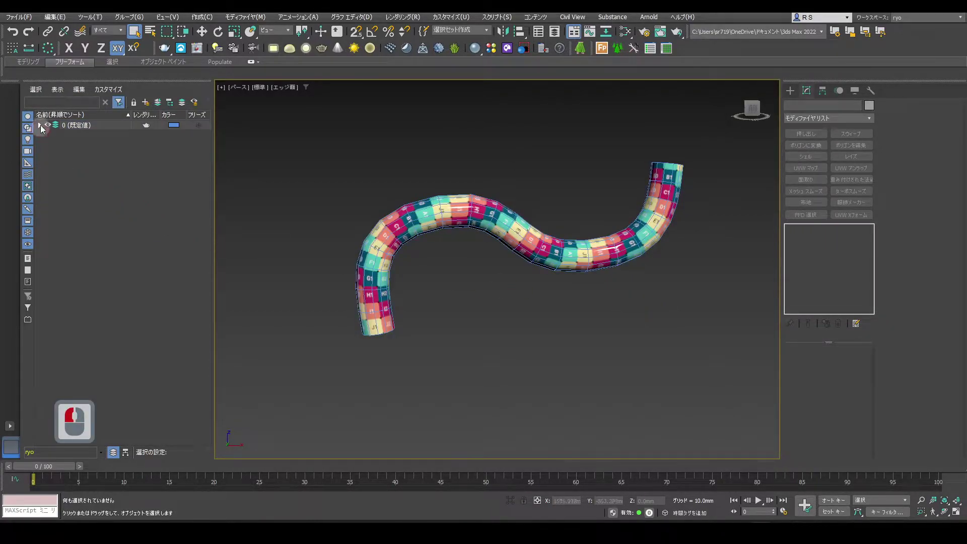
pyautogui.click(44, 129)
pyautogui.click(59, 145)
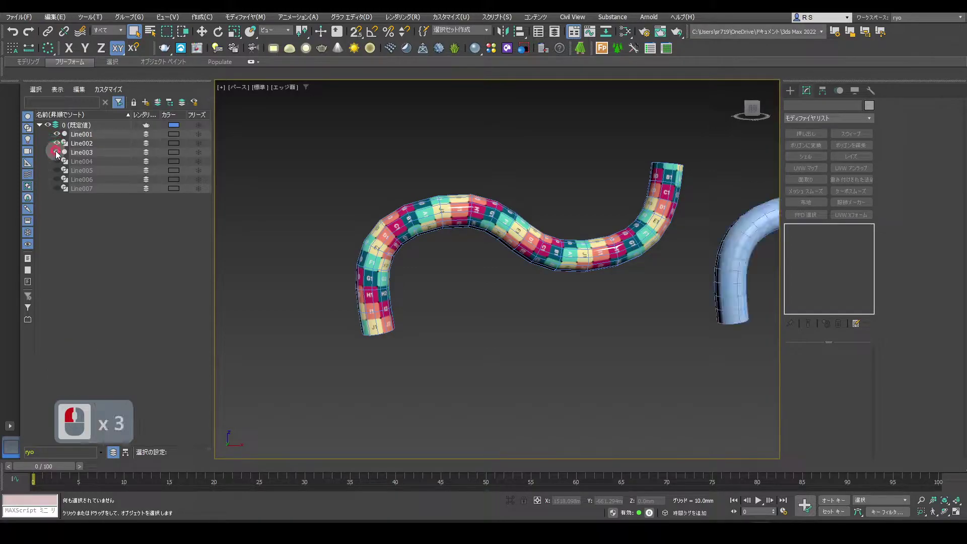
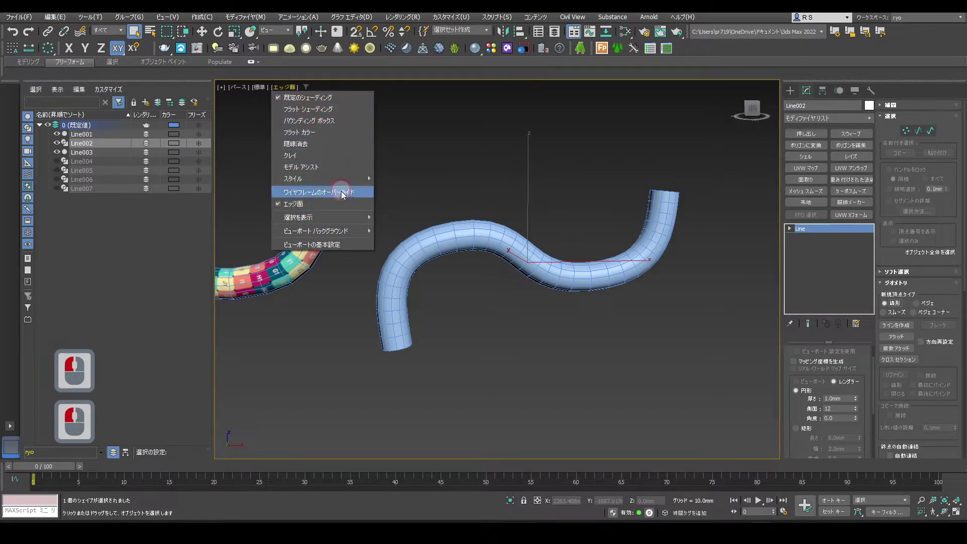
# Preview the tubes in wireframe, then return them to normal shading.
pyautogui.click(345, 196)
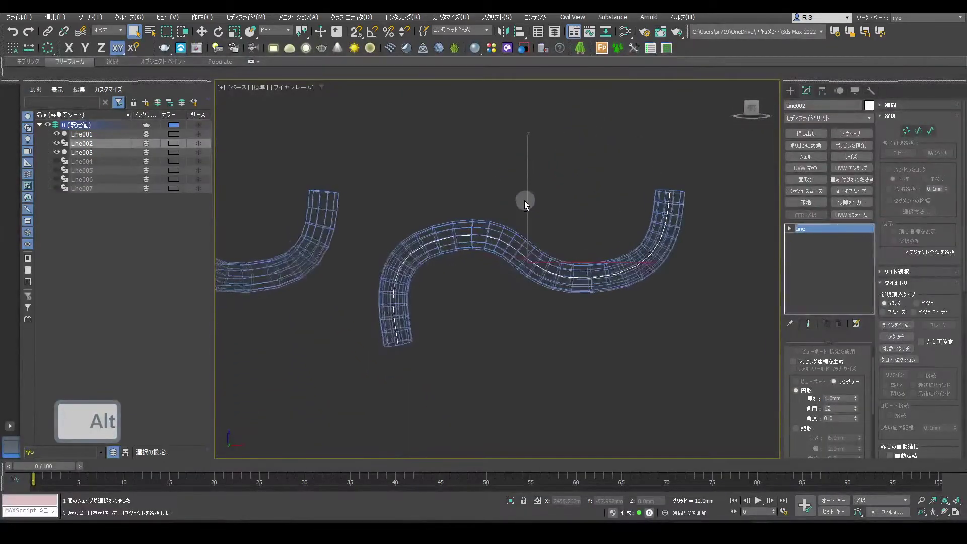
pyautogui.middleClick(525, 206)
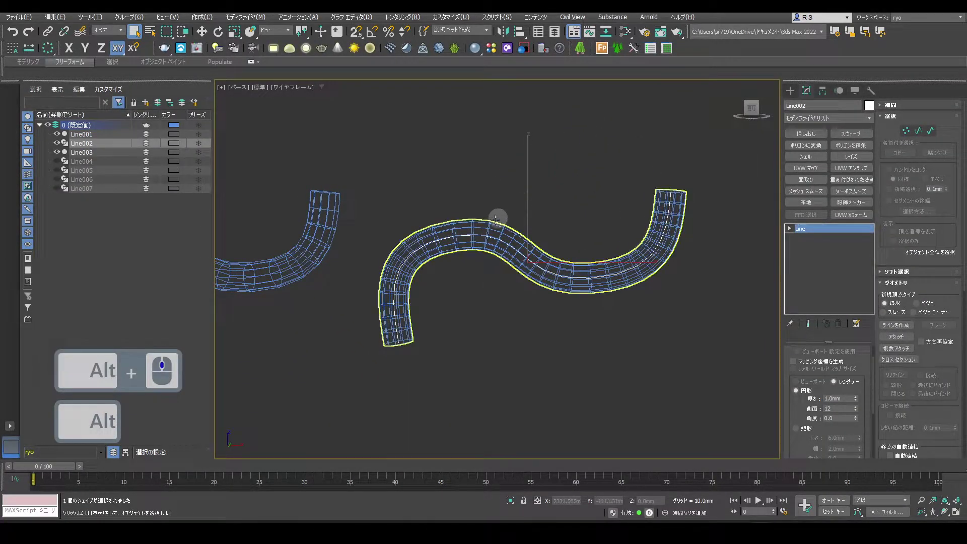
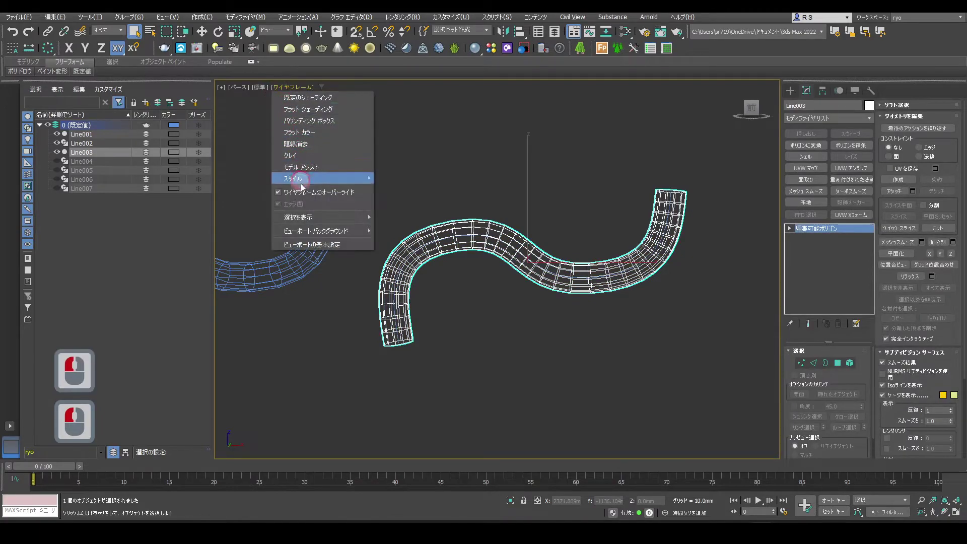
pyautogui.click(305, 190)
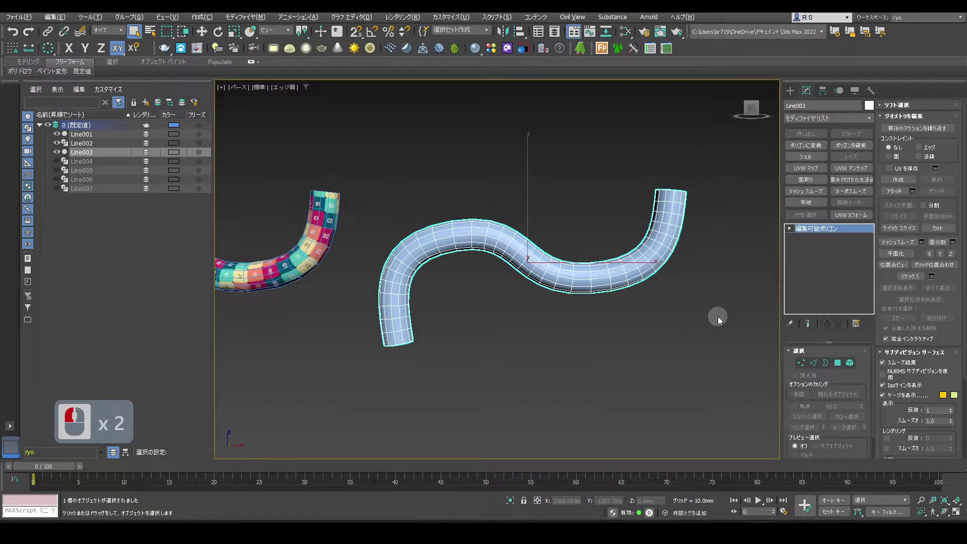
# Add Unwrap UVW to Line003 and spline-map its UVs along Line002, then commit.
pyautogui.click(857, 169)
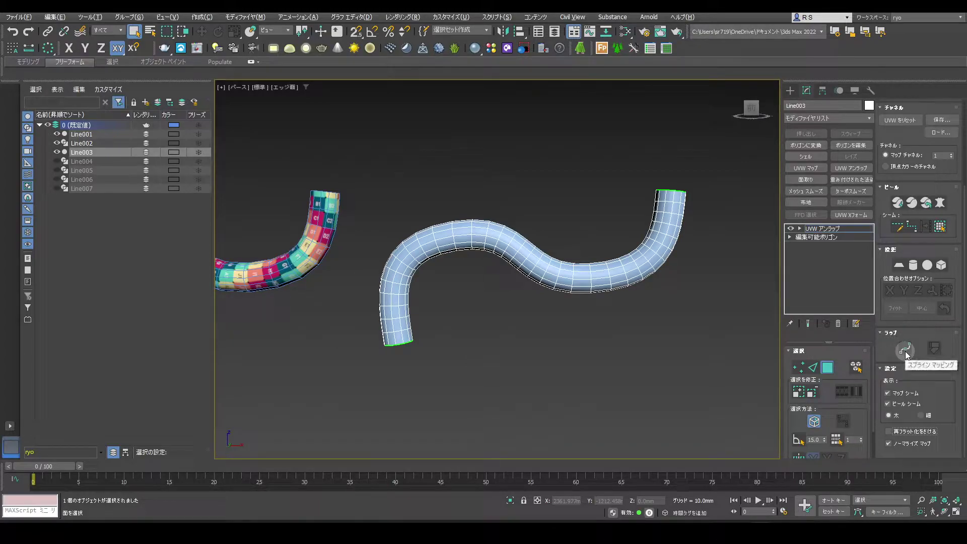
pyautogui.click(909, 355)
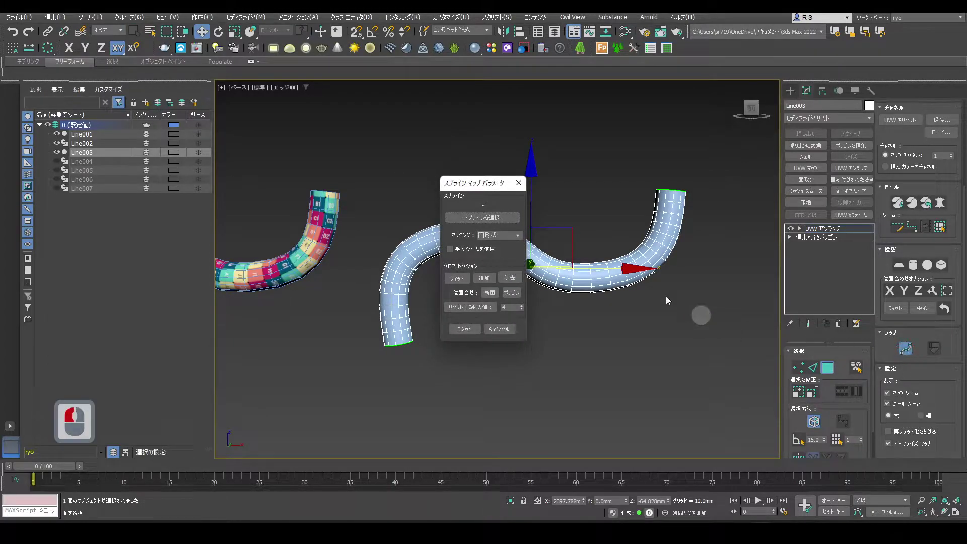
pyautogui.click(301, 120)
pyautogui.click(329, 155)
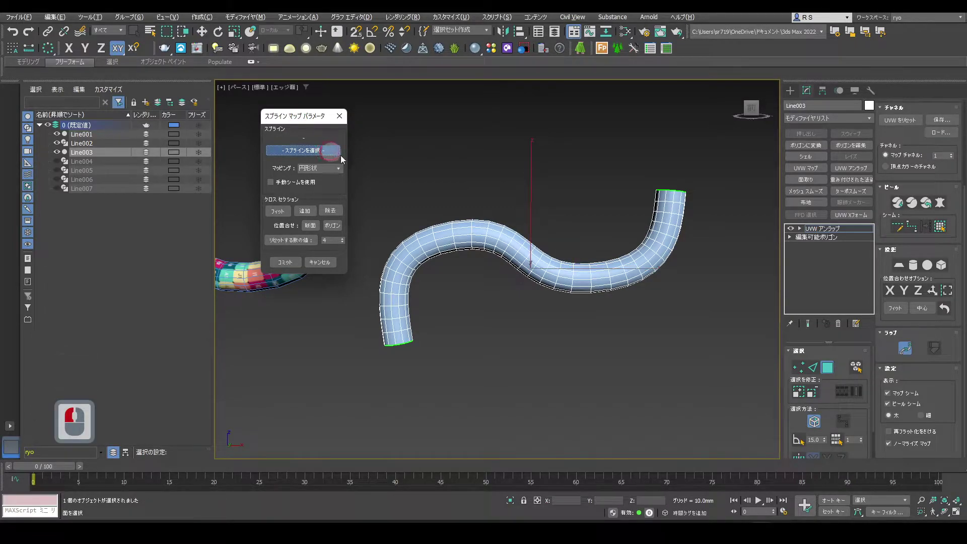
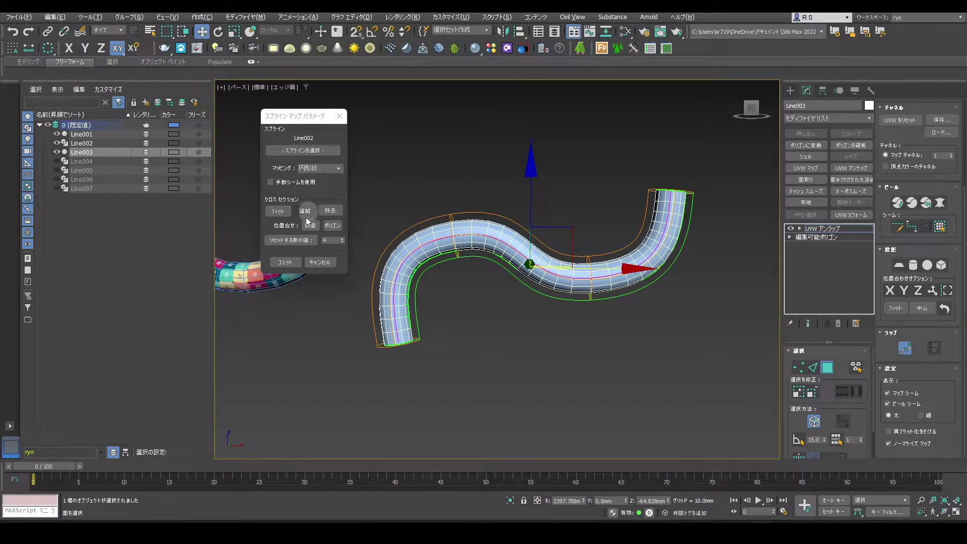
pyautogui.click(295, 264)
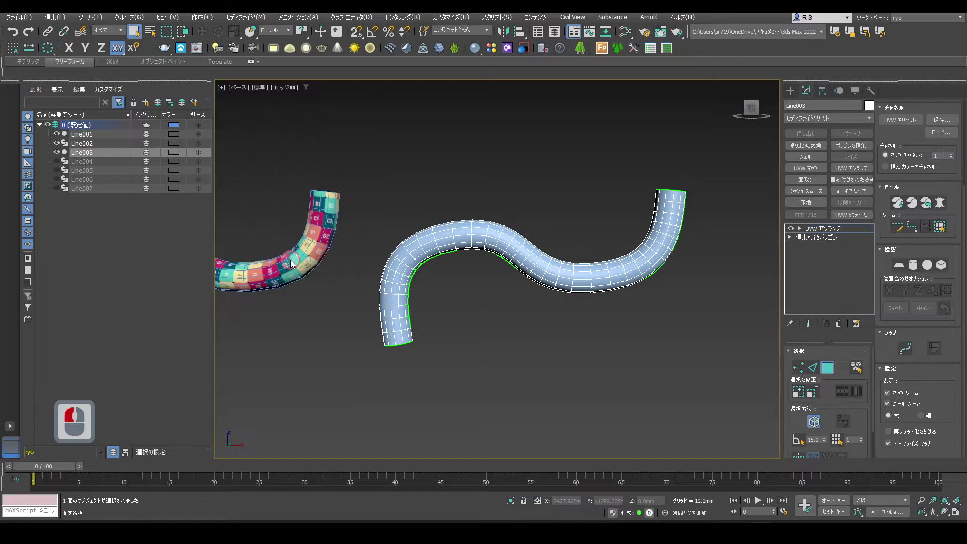
# Assign the checker material to Line003 and check its bitmap coordinate settings in the Slate editor.
pyautogui.press('m')
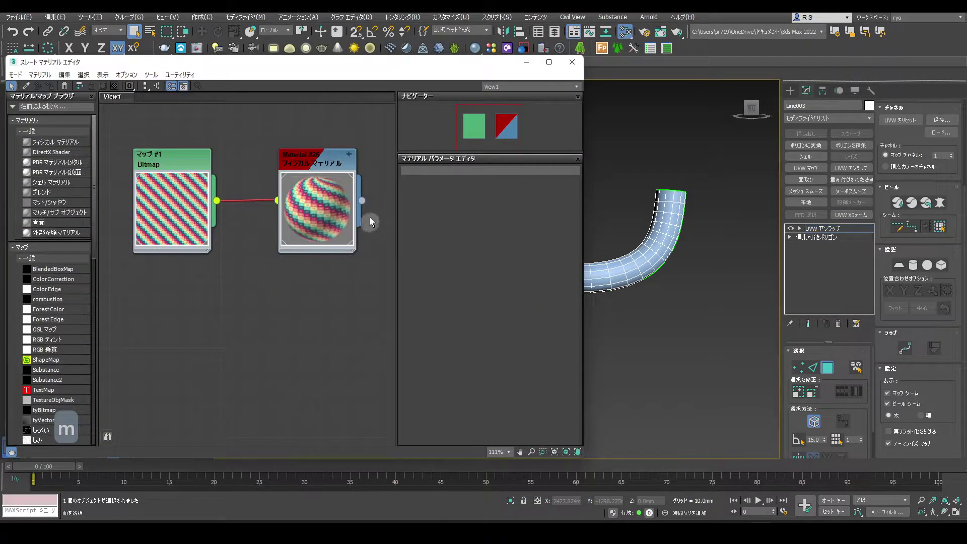
pyautogui.moveTo(662, 212); pyautogui.dragTo(577, 75)
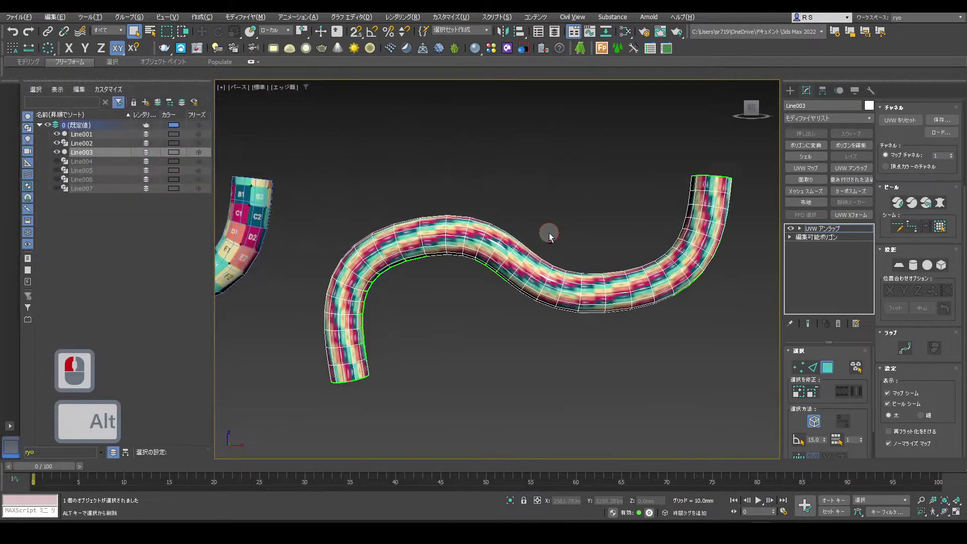
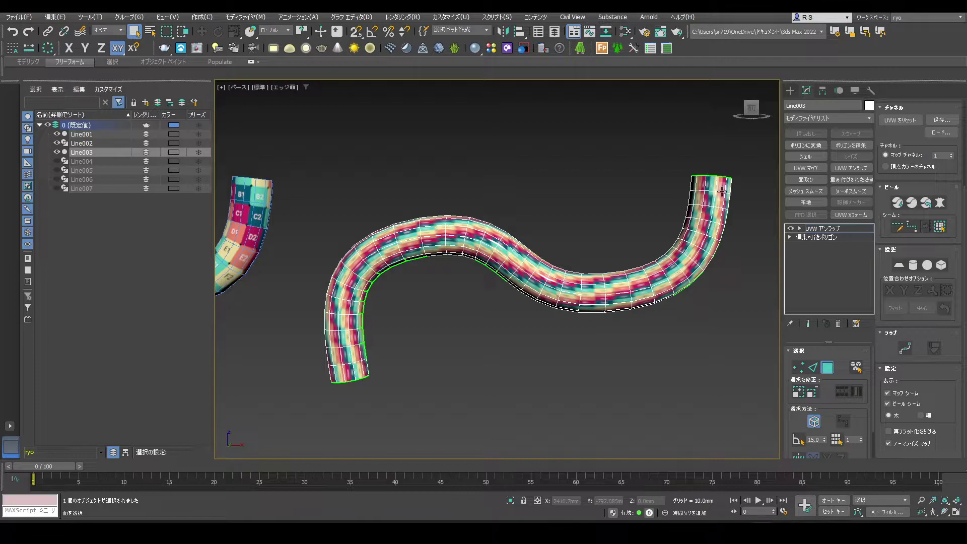
pyautogui.press('m')
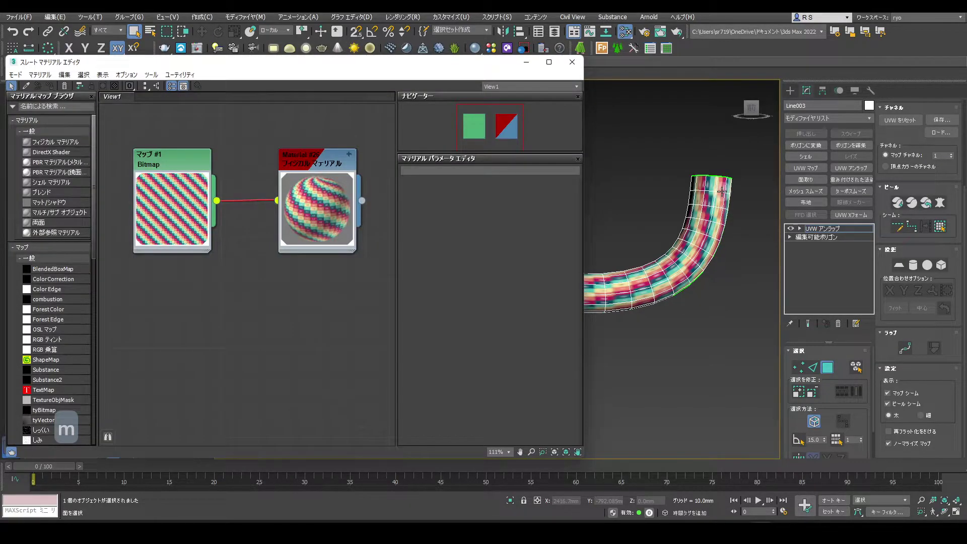
pyautogui.click(187, 165)
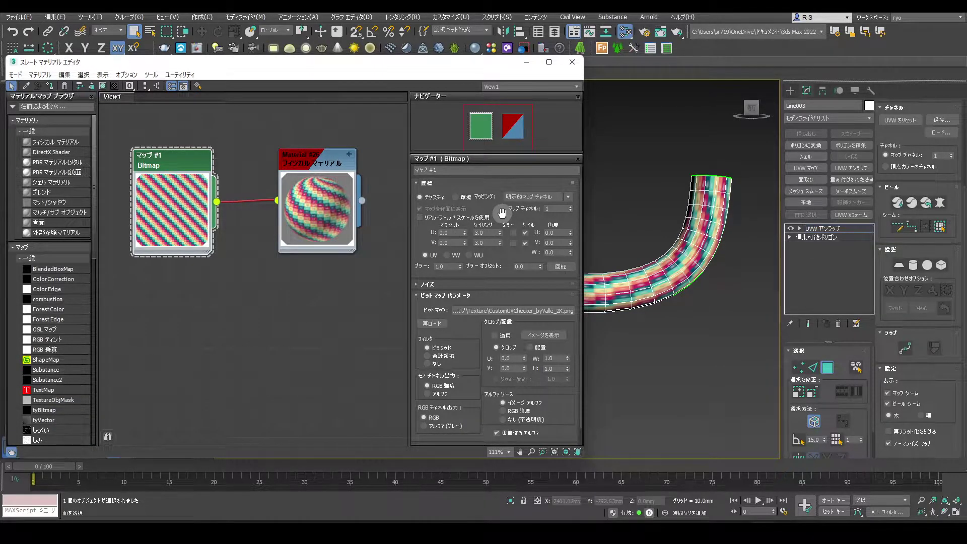
pyautogui.click(424, 255)
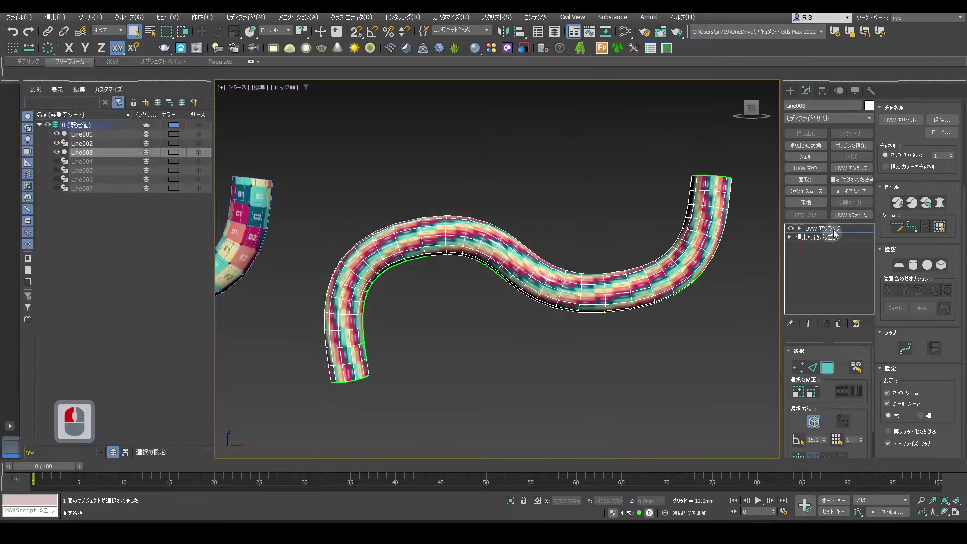
# Retile the checker with UVW XForm to about U 0.32 and V 1.86 for square tiles.
pyautogui.click(868, 218)
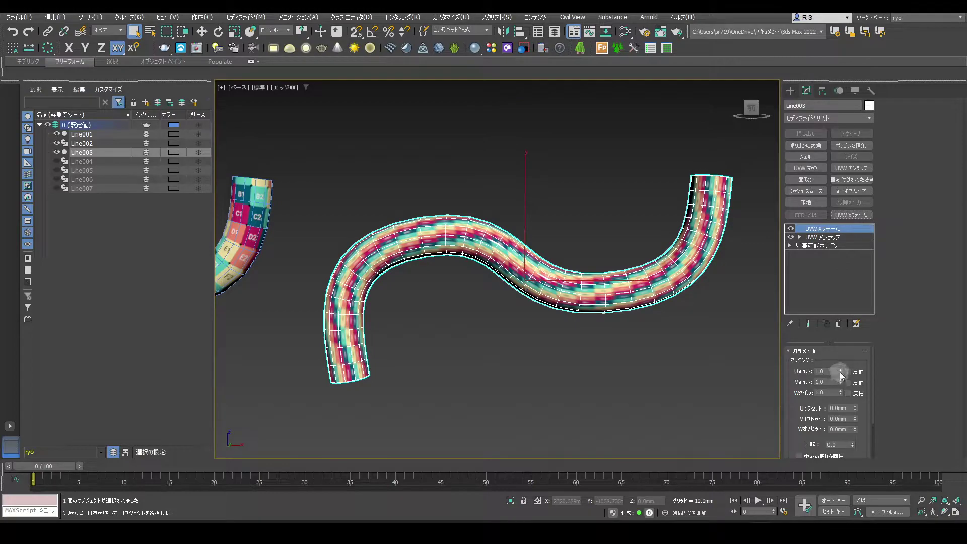
pyautogui.click(852, 399)
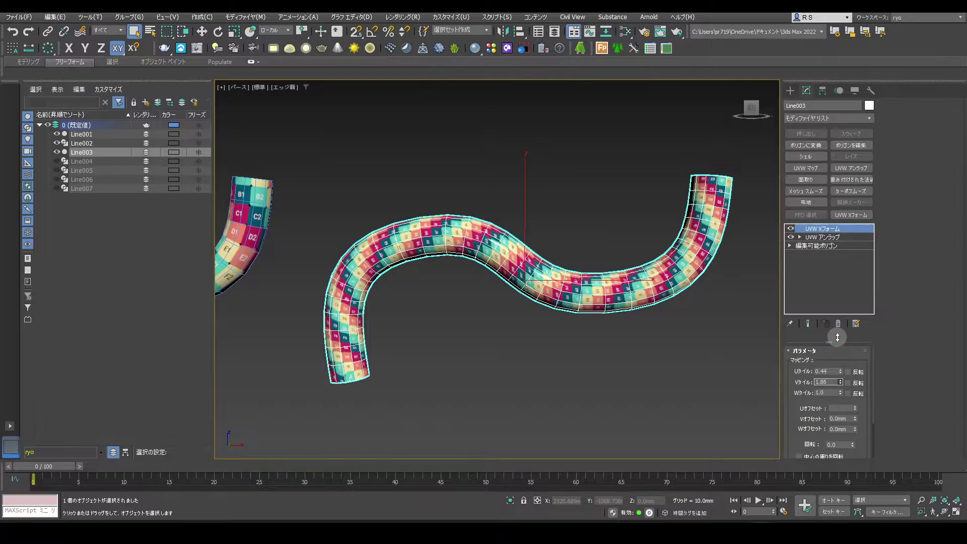
pyautogui.click(841, 341)
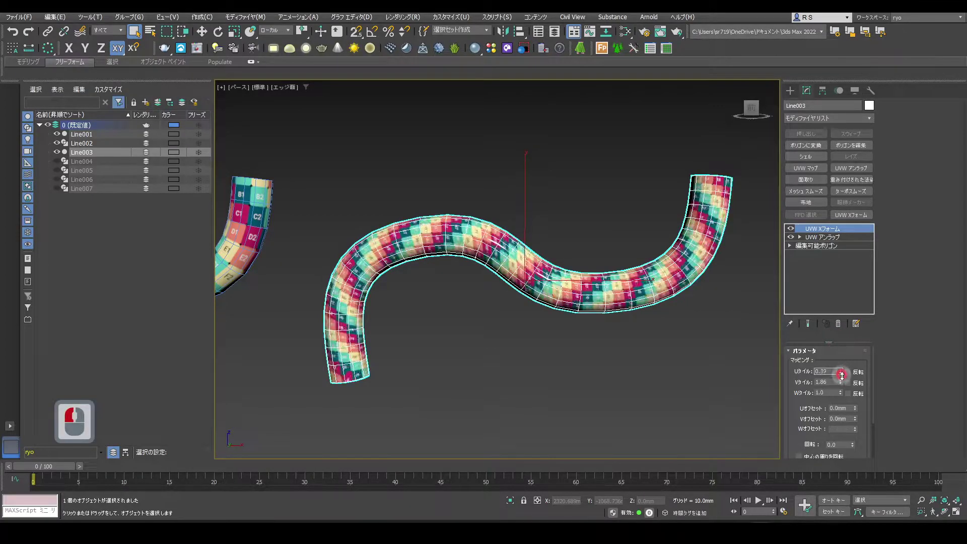
pyautogui.click(846, 382)
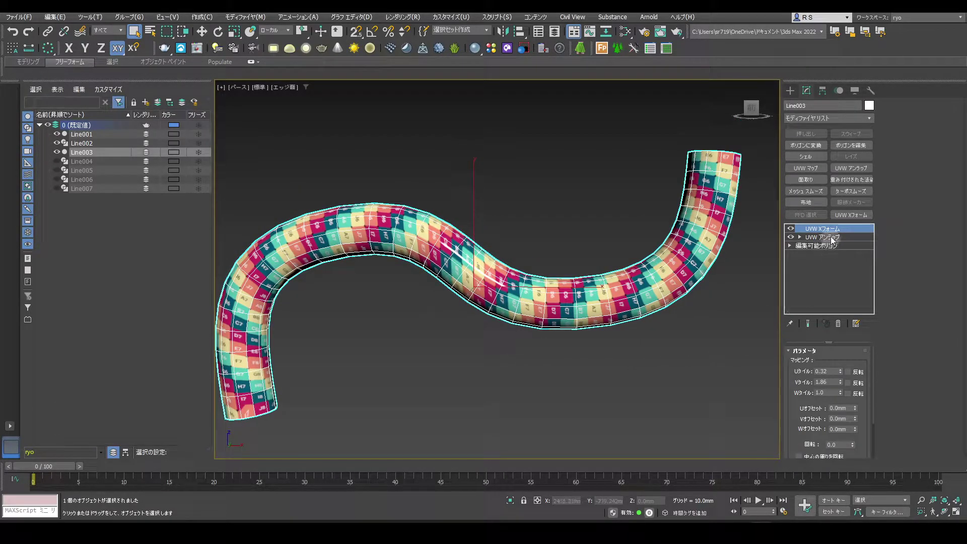
# Return to the Unwrap UVW modifier in the stack for editing.
pyautogui.click(835, 241)
pyautogui.click(812, 326)
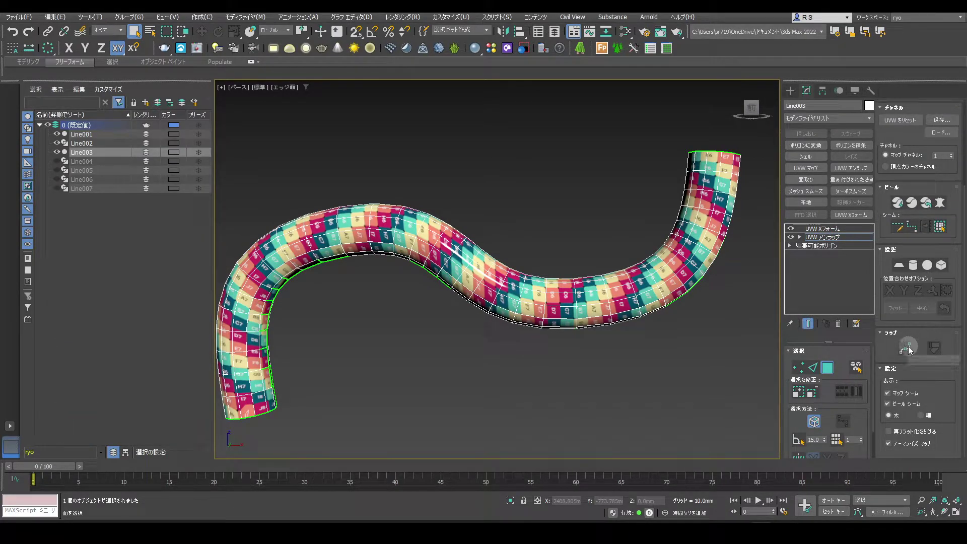
# Reopen Spline Mapping on Line002 and add cross sections along the curve.
pyautogui.click(913, 350)
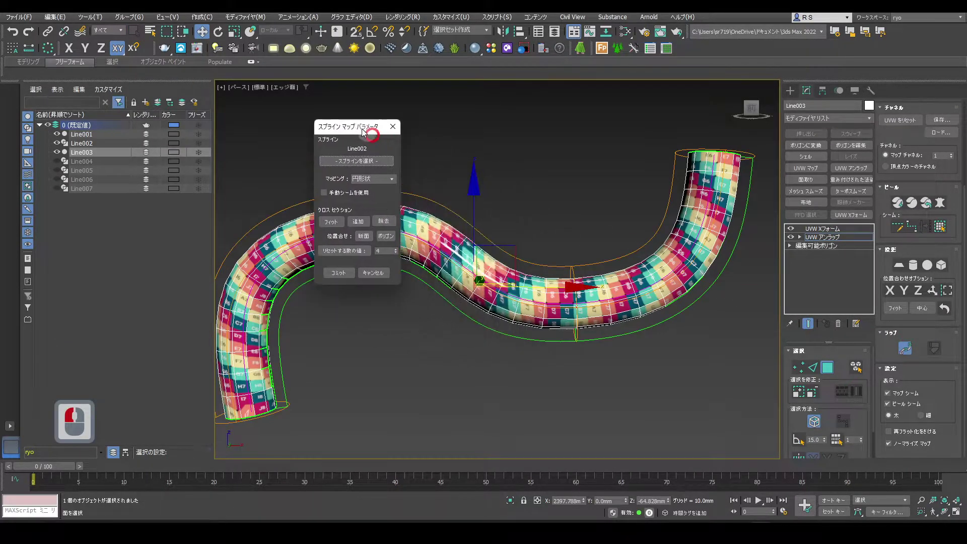
pyautogui.click(284, 101)
pyautogui.middleClick(585, 167)
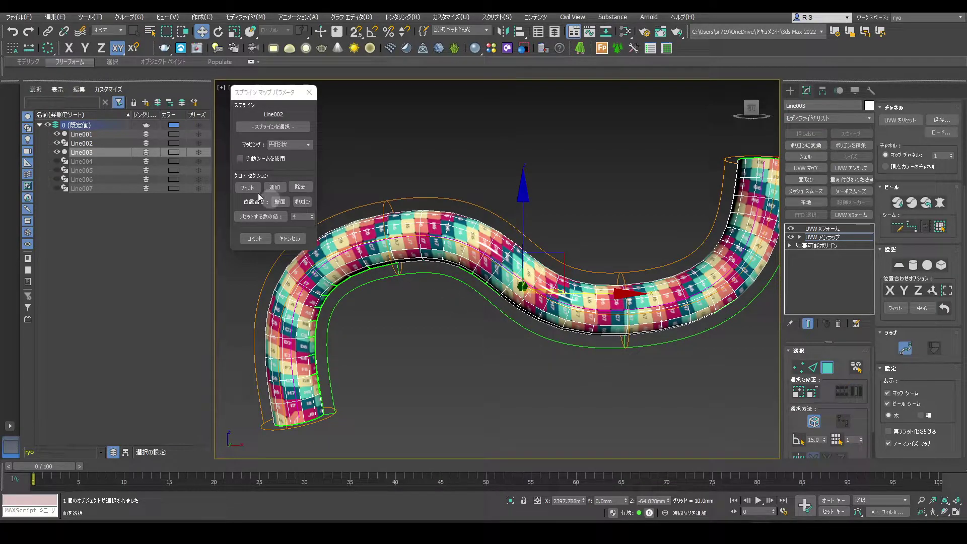
pyautogui.click(280, 189)
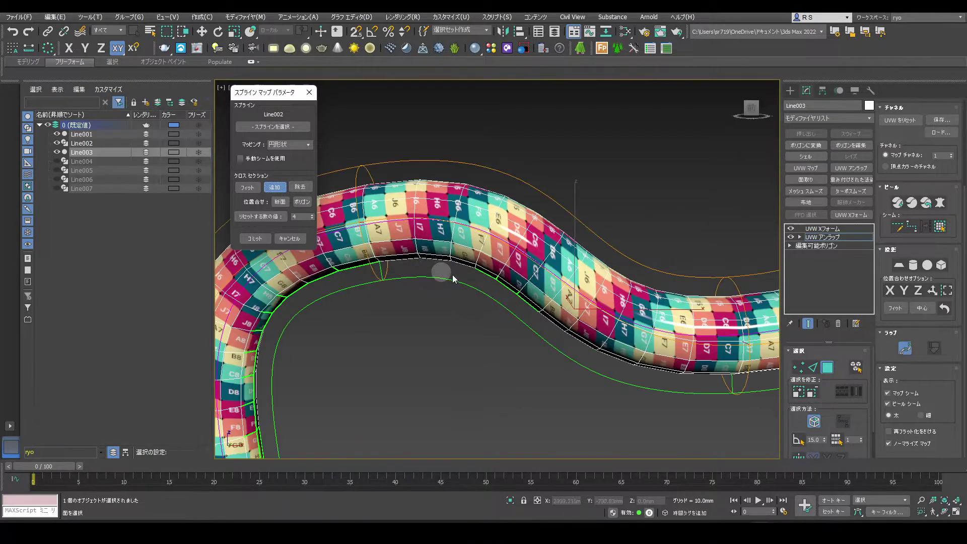
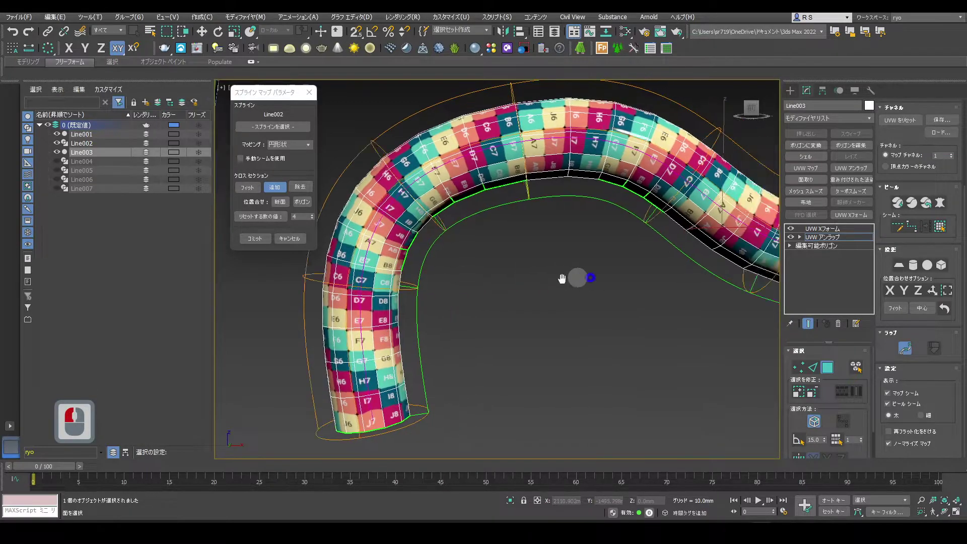
pyautogui.middleClick(467, 274)
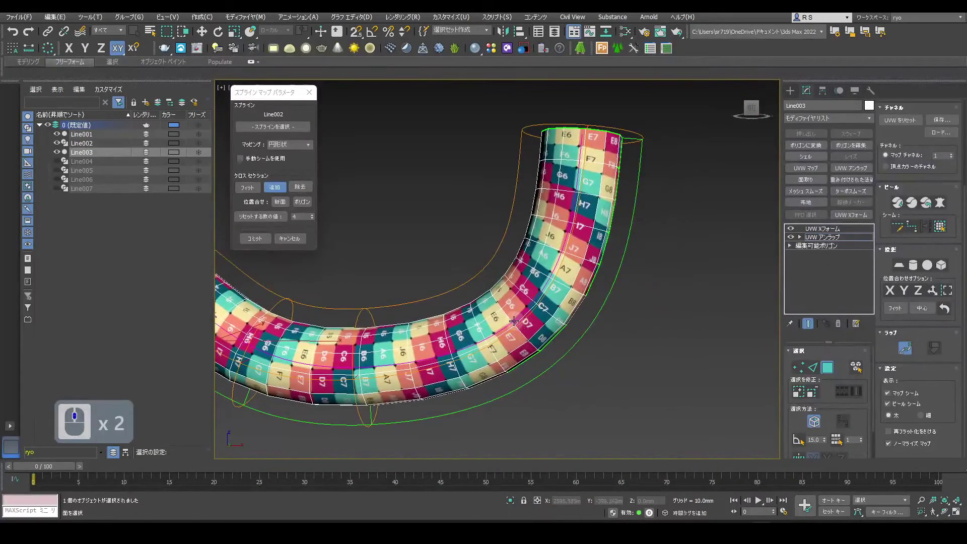
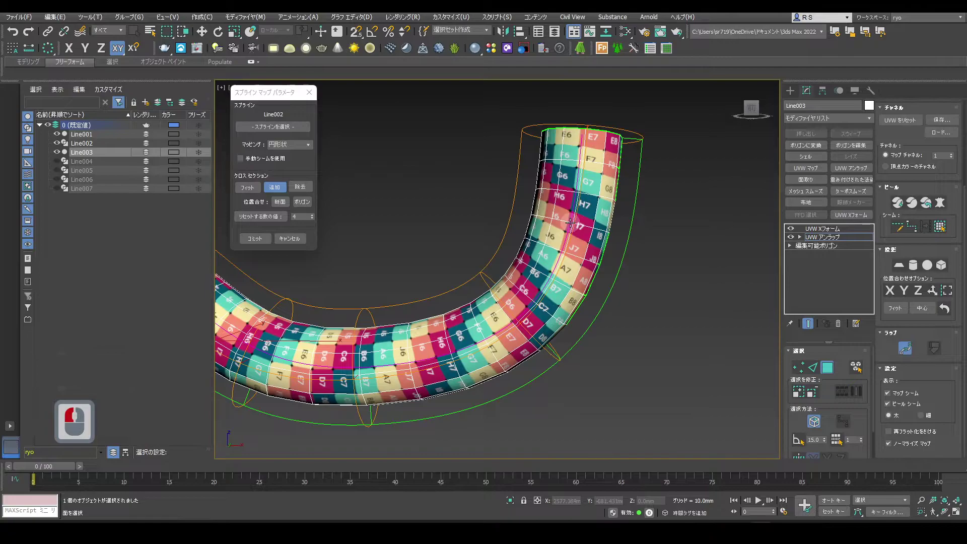
pyautogui.click(222, 279)
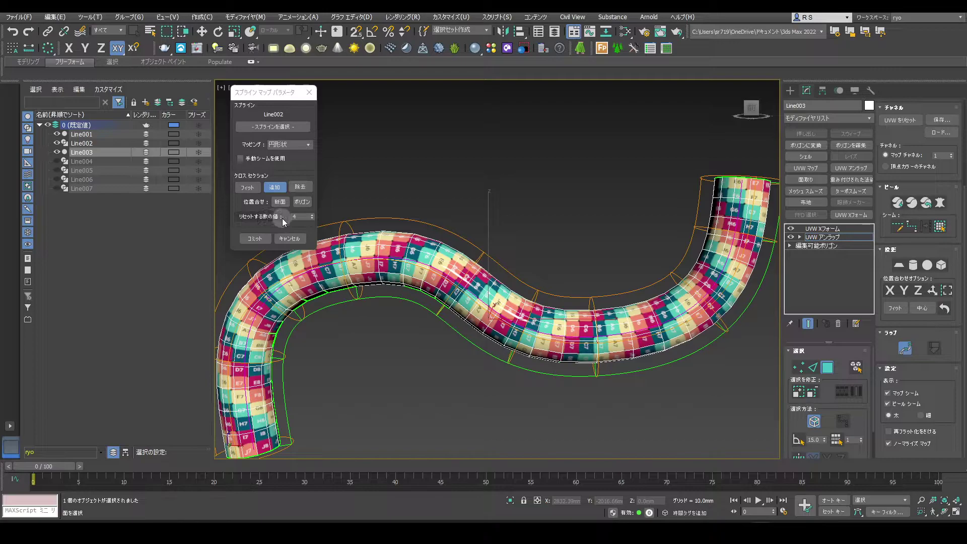
# Rebuild the mapping with 10 cross sections and commit it.
pyautogui.click(280, 219)
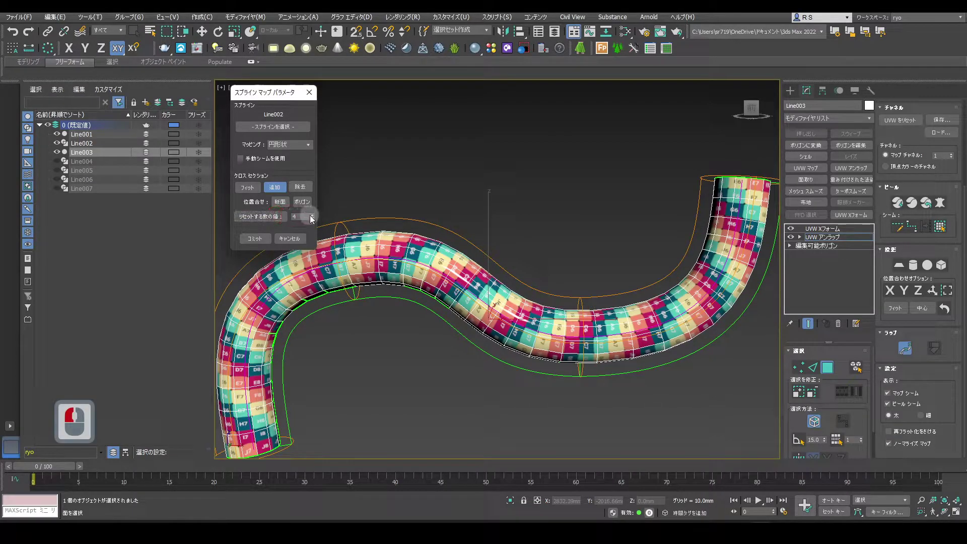
pyautogui.click(317, 219)
pyautogui.click(317, 219)
pyautogui.click(317, 219)
pyautogui.click(317, 219)
pyautogui.doubleClick(318, 220)
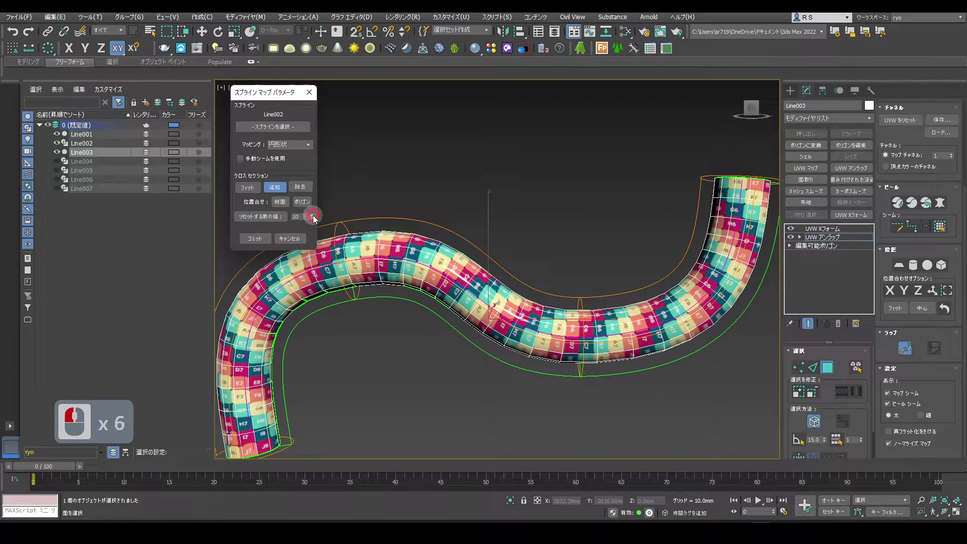
pyautogui.click(275, 221)
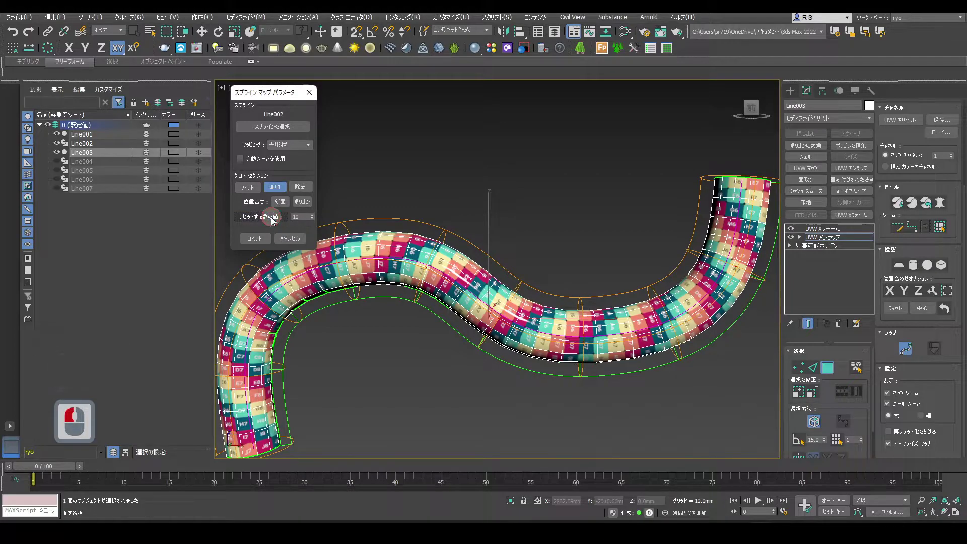
pyautogui.click(267, 242)
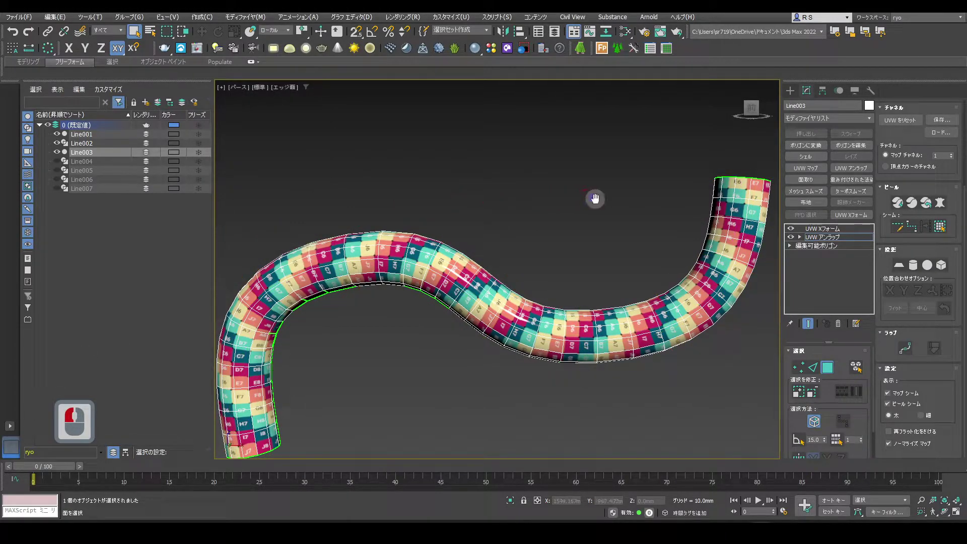
pyautogui.middleClick(607, 161)
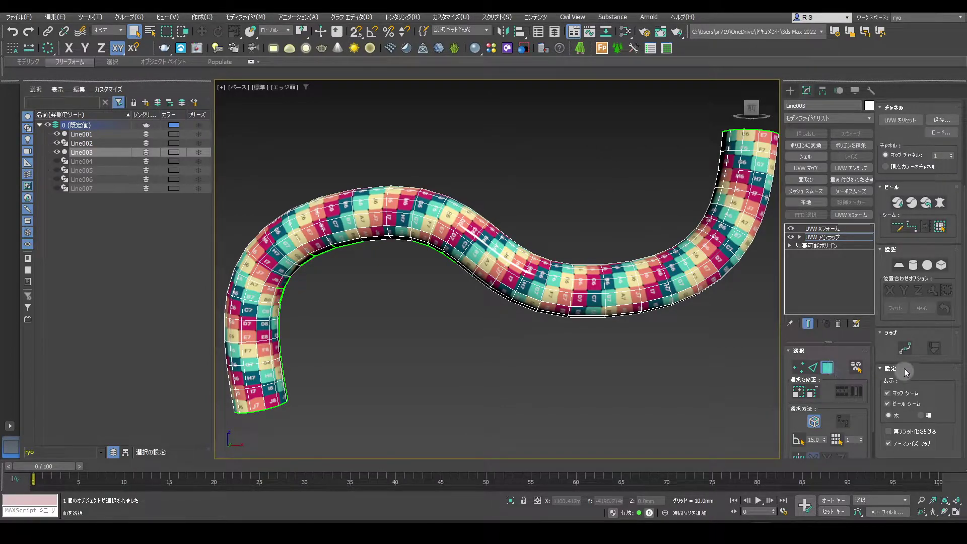
pyautogui.click(910, 349)
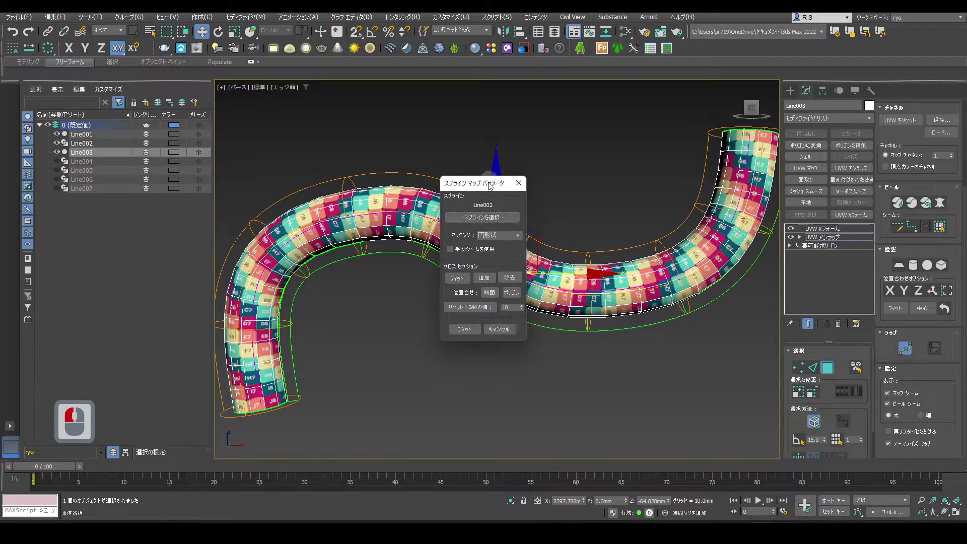
pyautogui.click(195, 117)
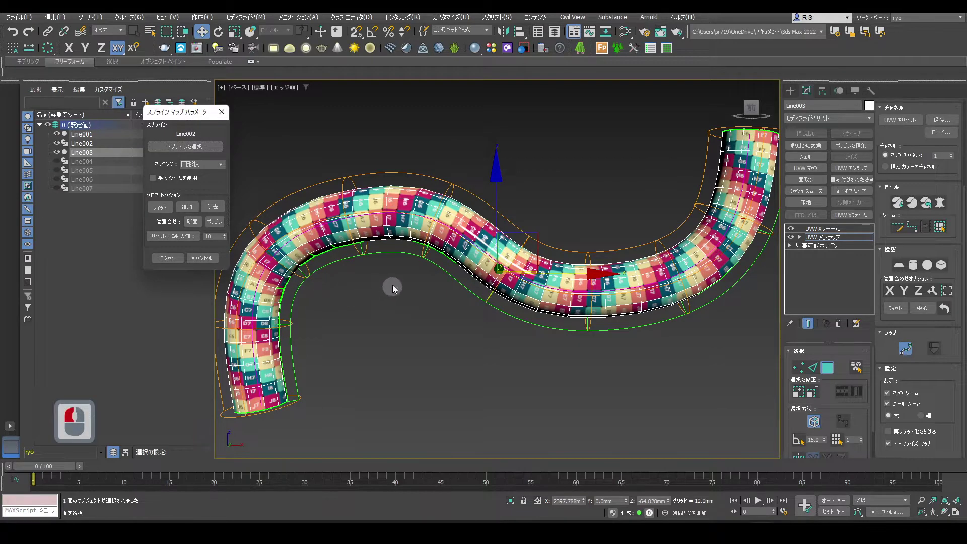
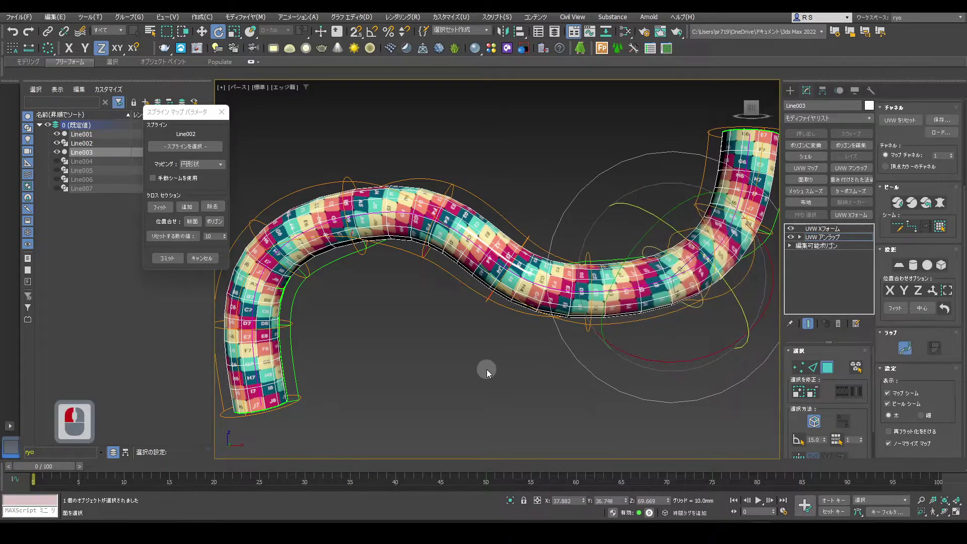
pyautogui.click(491, 373)
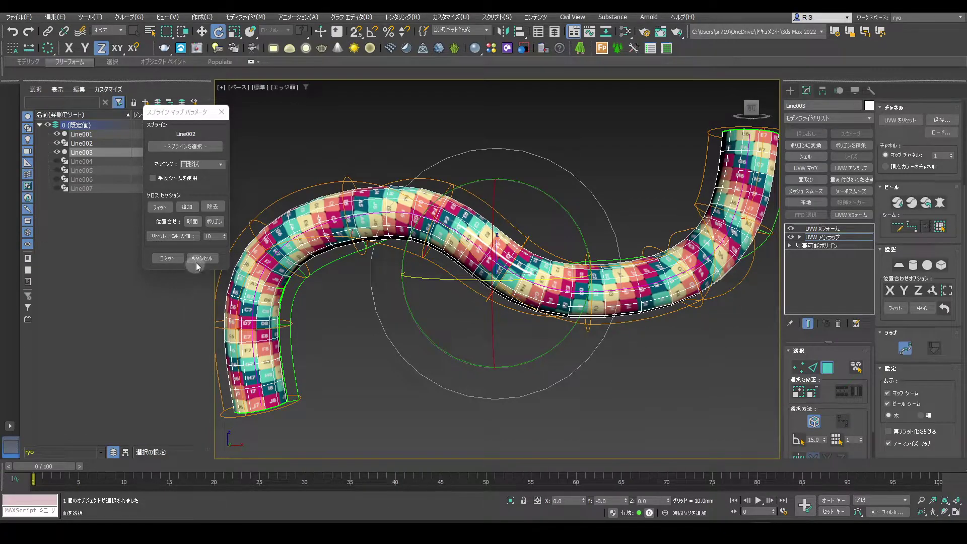
pyautogui.click(202, 261)
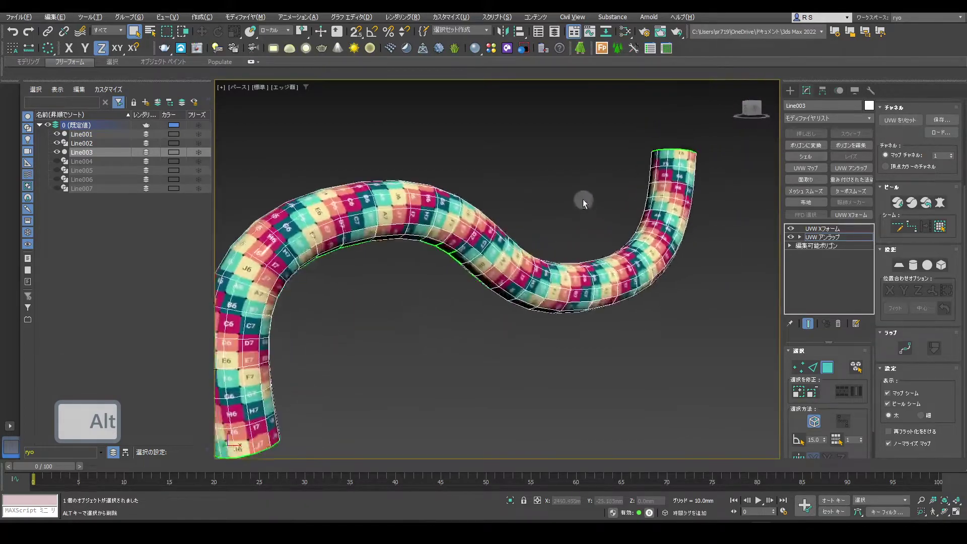
# Render Line005 in the viewport as a wide flat ribbon with a rectangular cross-section.
pyautogui.middleClick(550, 213)
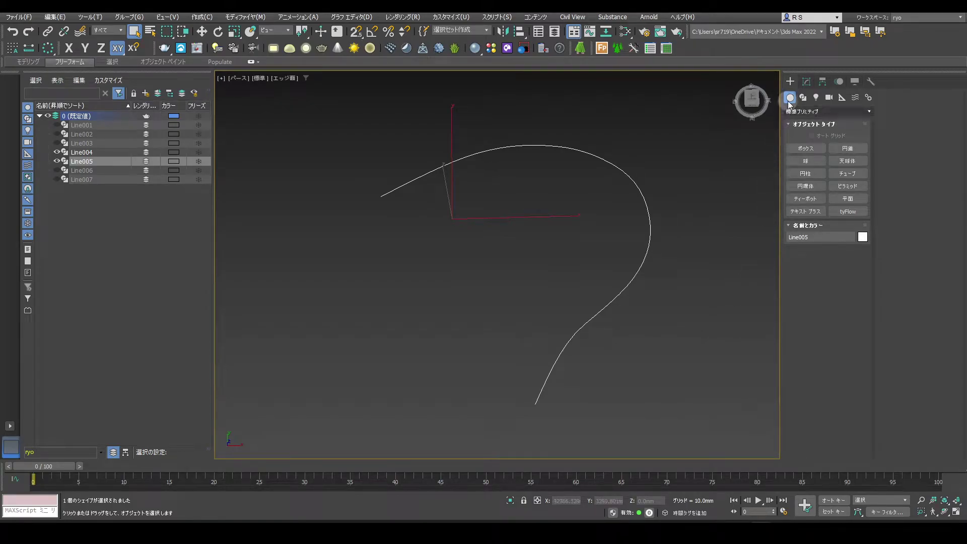
pyautogui.click(811, 83)
pyautogui.click(814, 340)
pyautogui.click(809, 356)
pyautogui.click(809, 363)
pyautogui.click(810, 389)
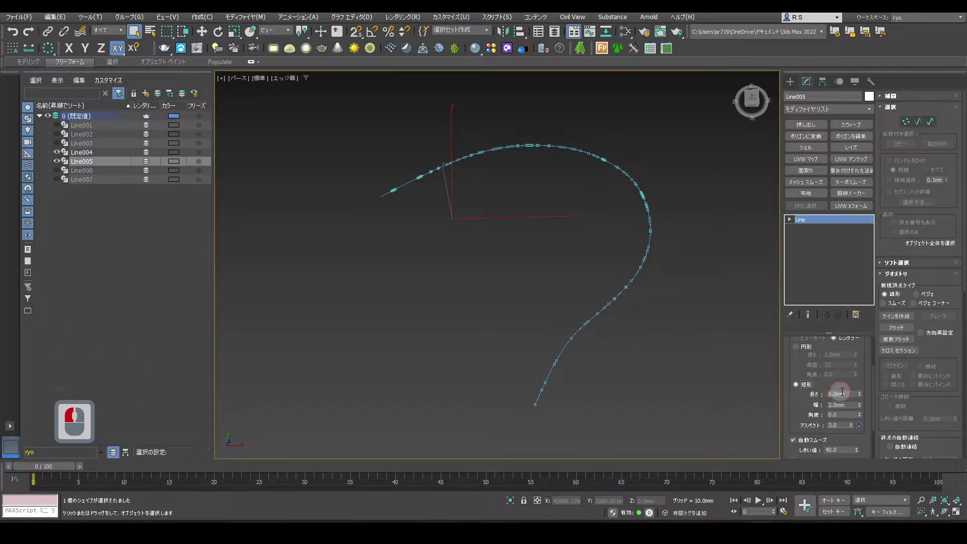
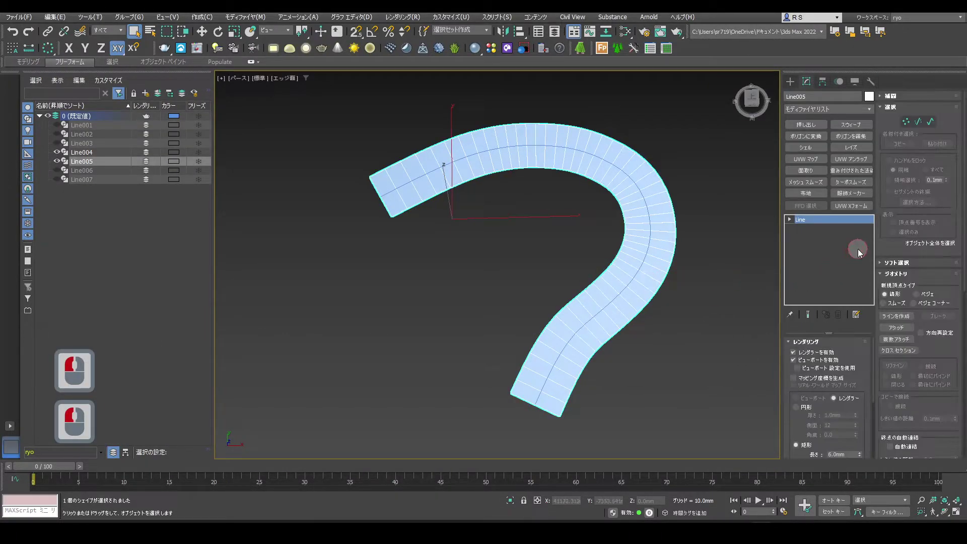
pyautogui.doubleClick(859, 254)
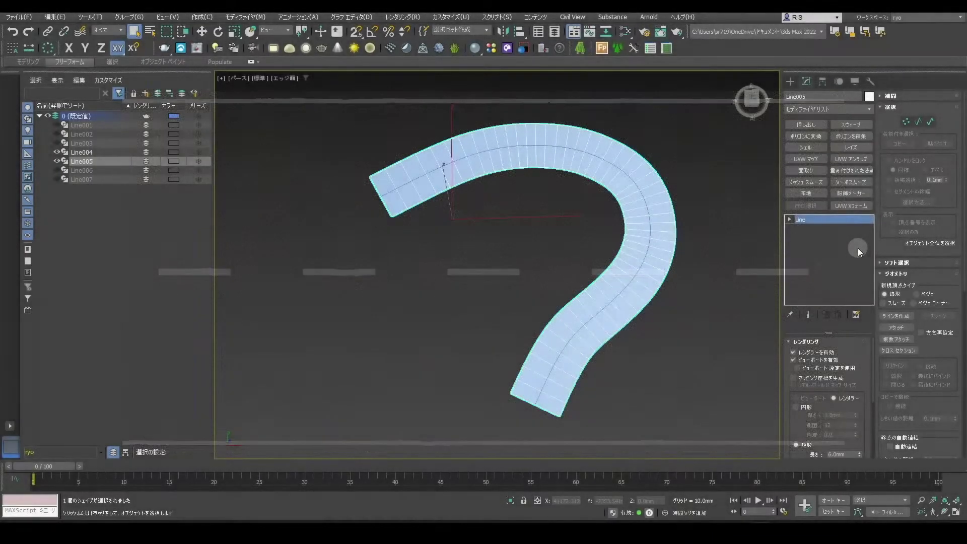
# Assign the asphalt centre-line material to Line005 via the Slate Material Editor.
pyautogui.press('m')
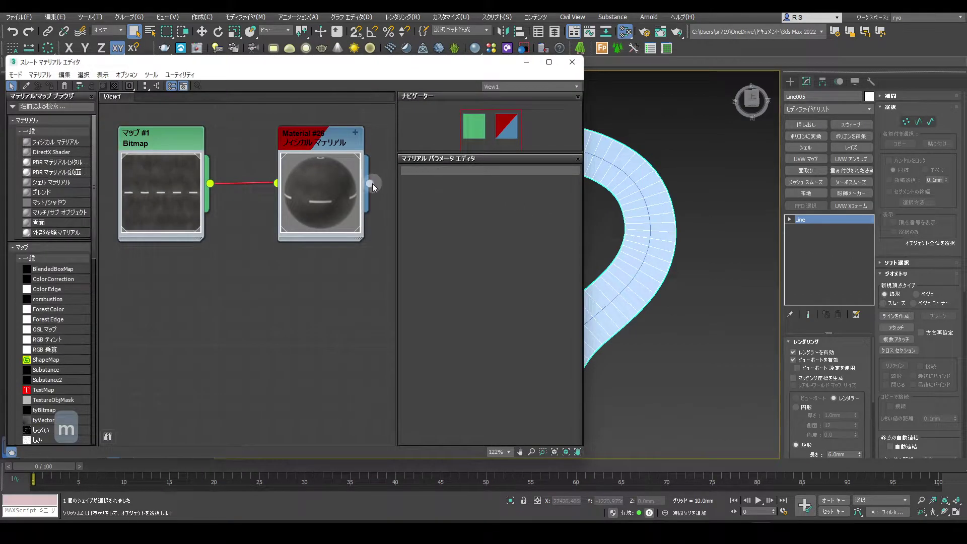
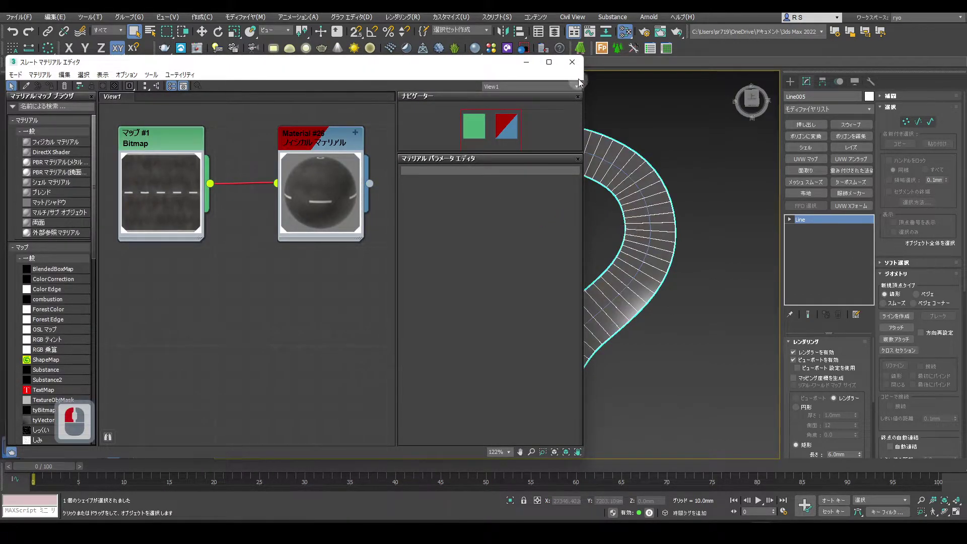
pyautogui.click(585, 66)
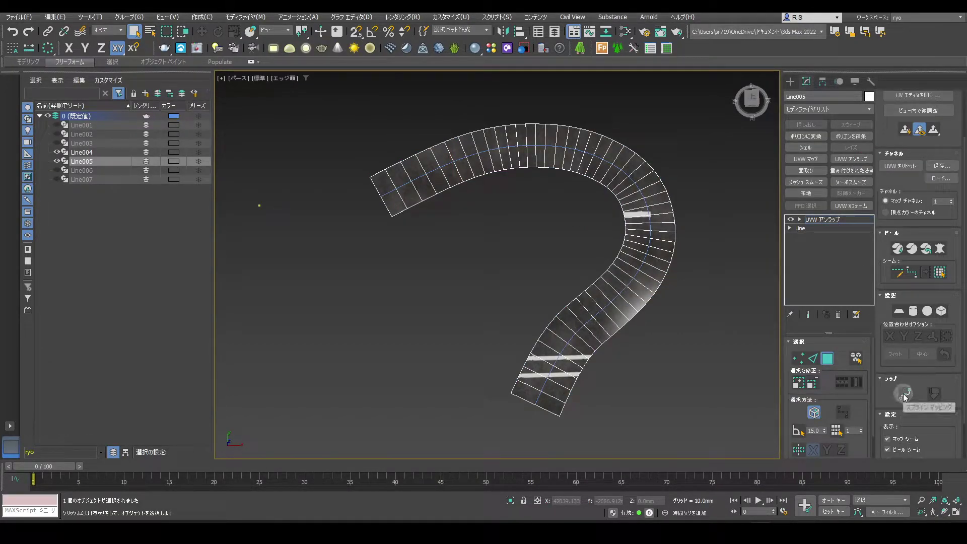
# Spline-map Line005's UVs along Line004 with the chosen mapping type and commit.
pyautogui.click(907, 398)
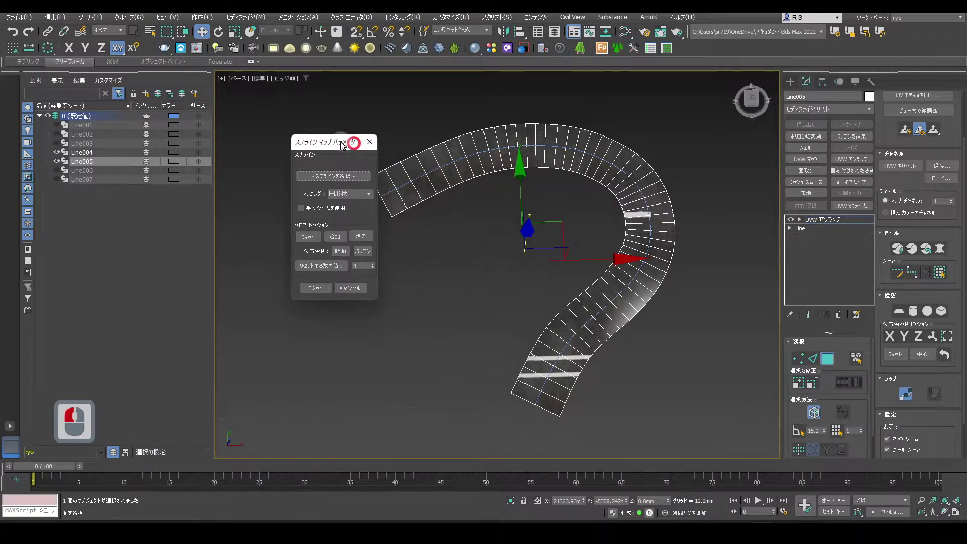
pyautogui.click(308, 142)
pyautogui.click(294, 177)
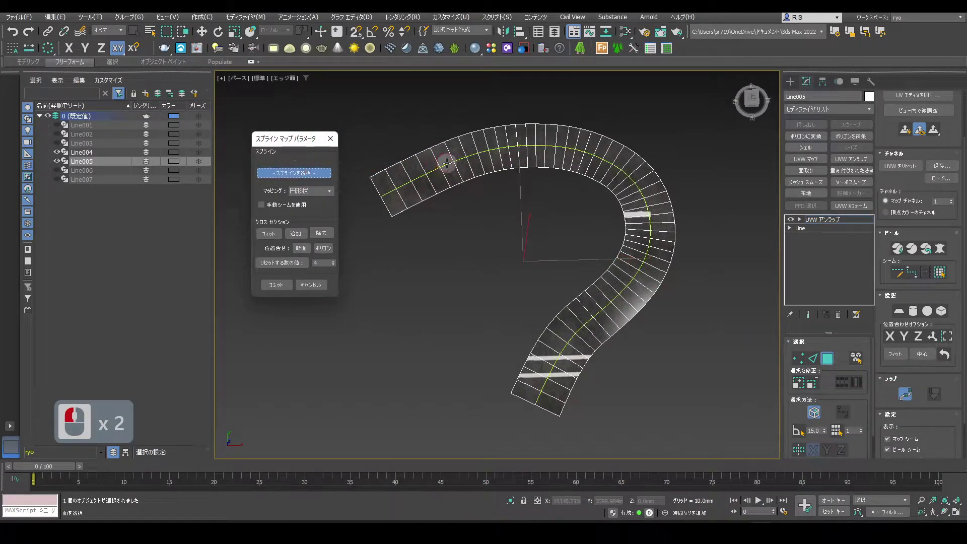
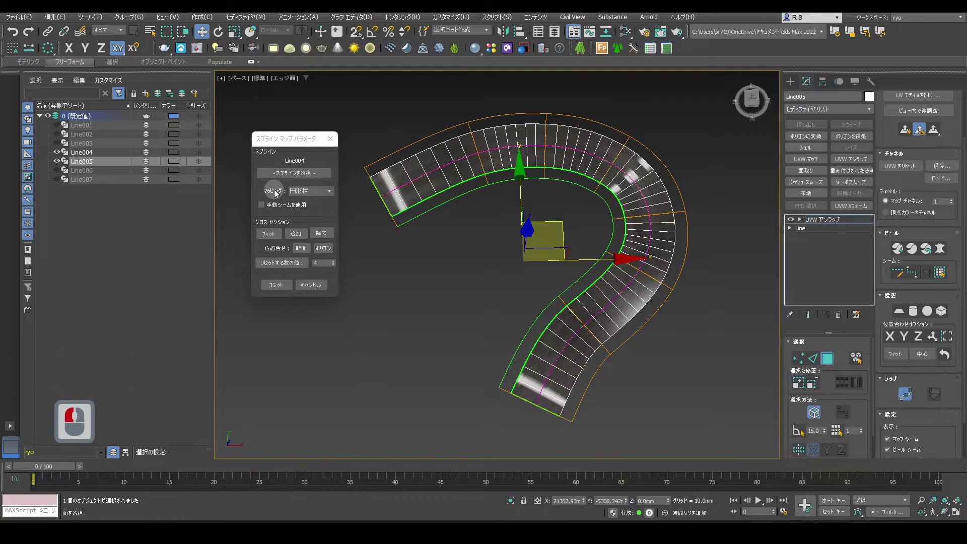
pyautogui.click(332, 192)
pyautogui.click(322, 207)
pyautogui.click(280, 289)
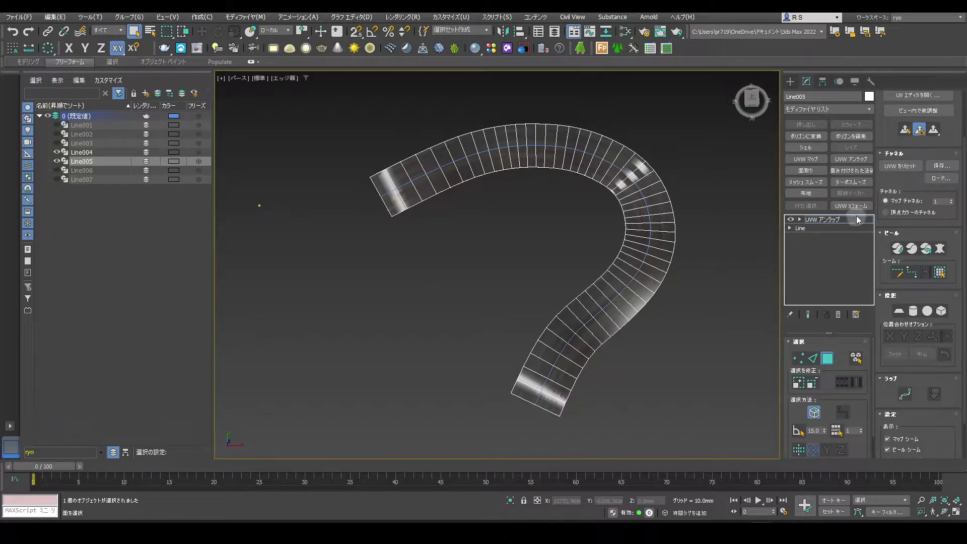
# Give Line005 a UVW XForm with Rotation 90, U Tile 3.0 and V Tile 1.49 so stripes run lengthwise.
pyautogui.click(867, 210)
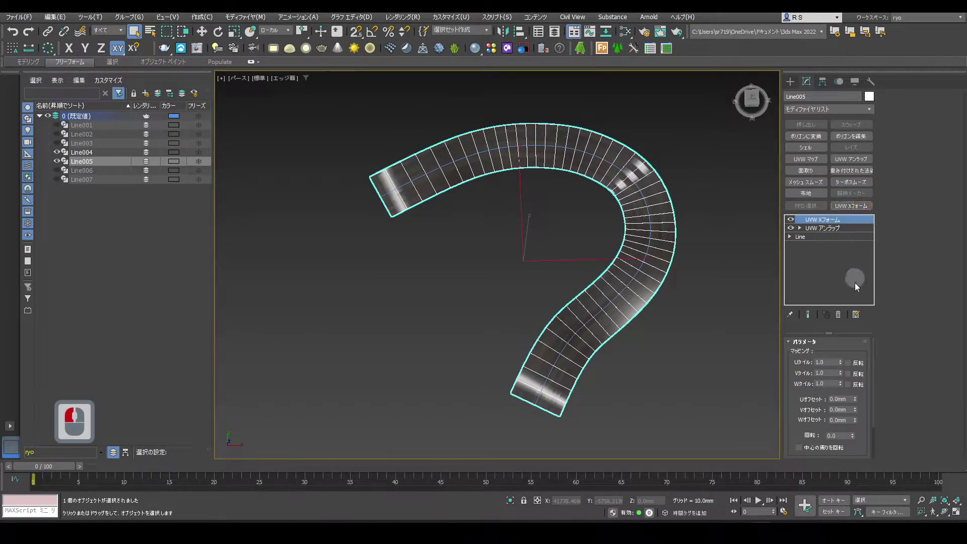
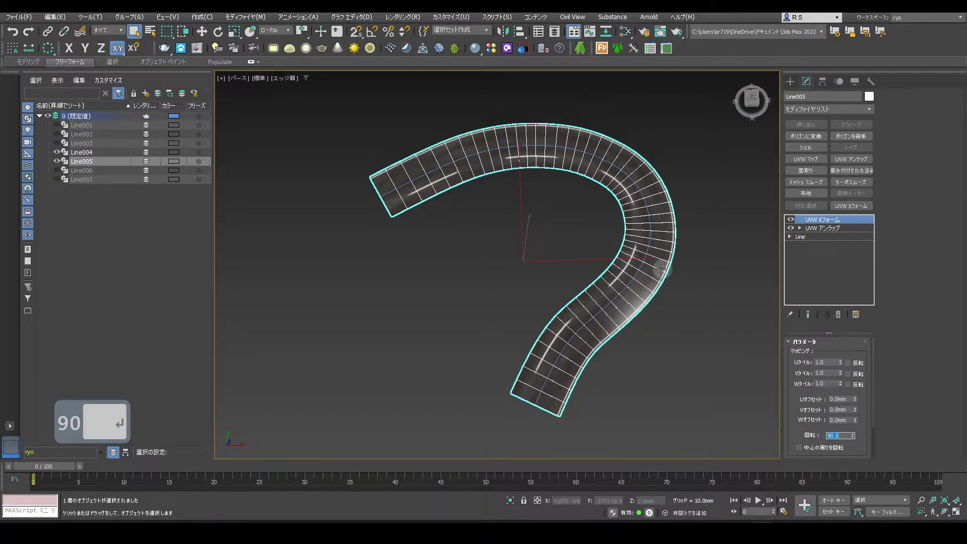
pyautogui.write('90 ↵')
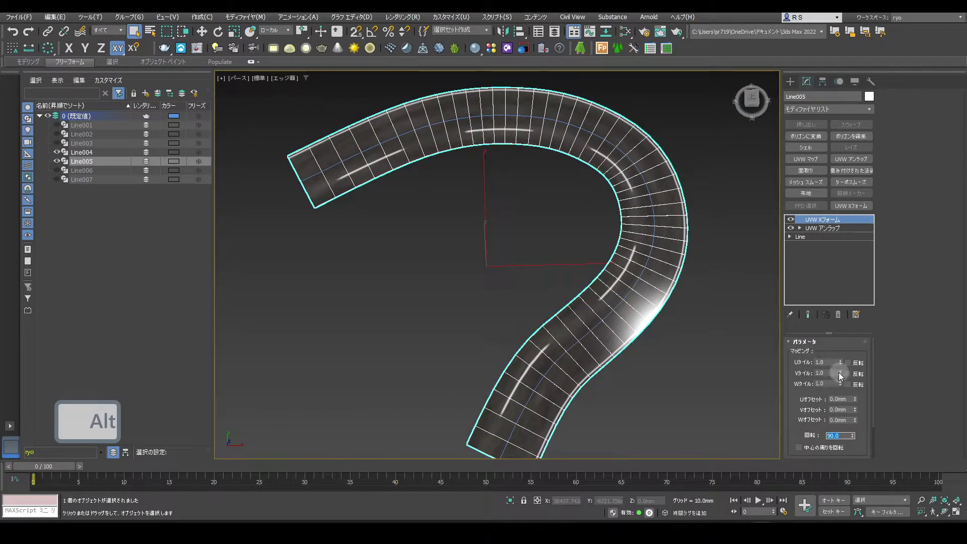
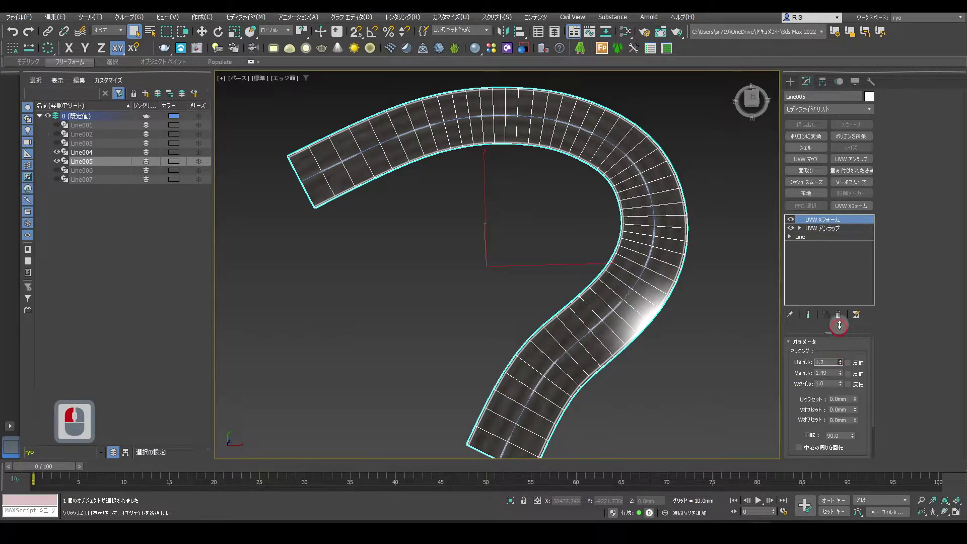
pyautogui.click(853, 224)
pyautogui.middleClick(749, 240)
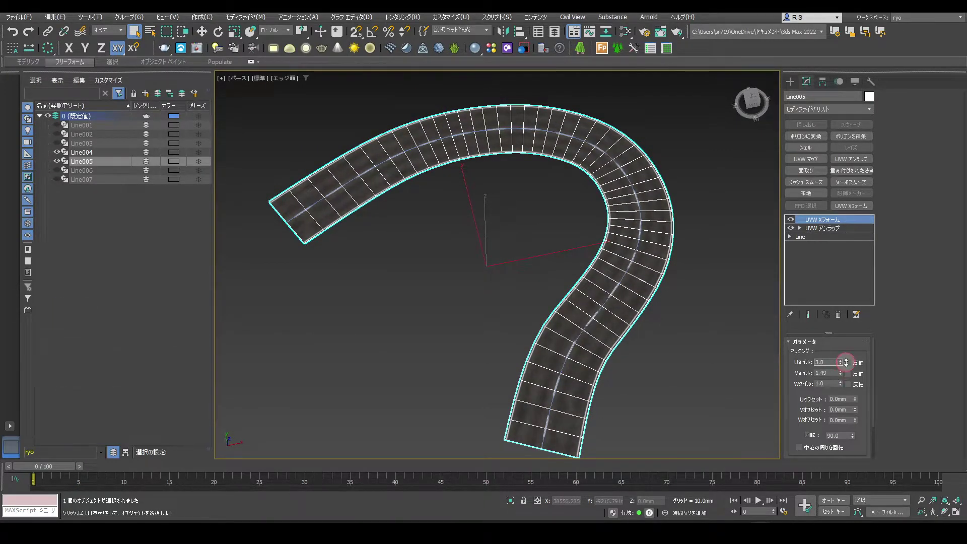
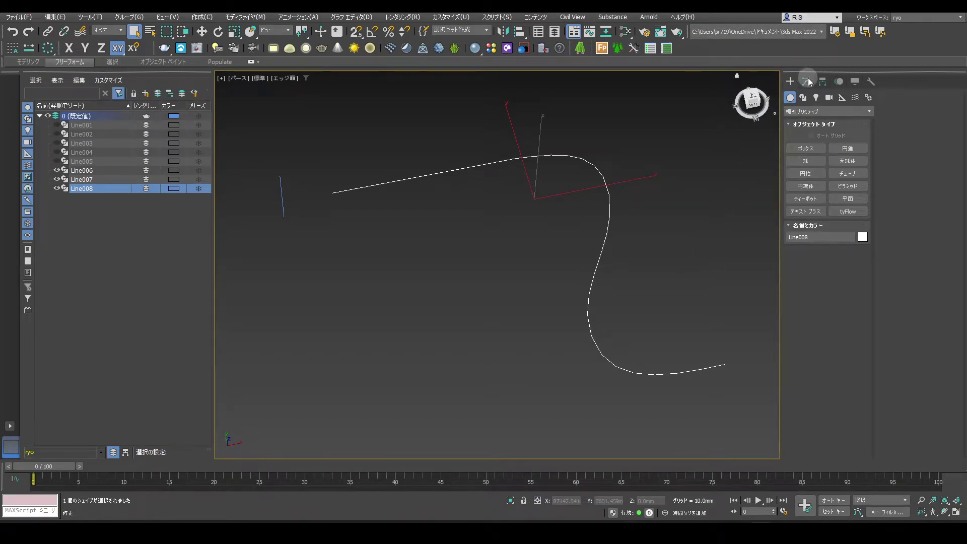
# Sweep Line008 into a flat road ribbon using Line006 as a custom cross-section.
pyautogui.click(812, 82)
pyautogui.click(859, 129)
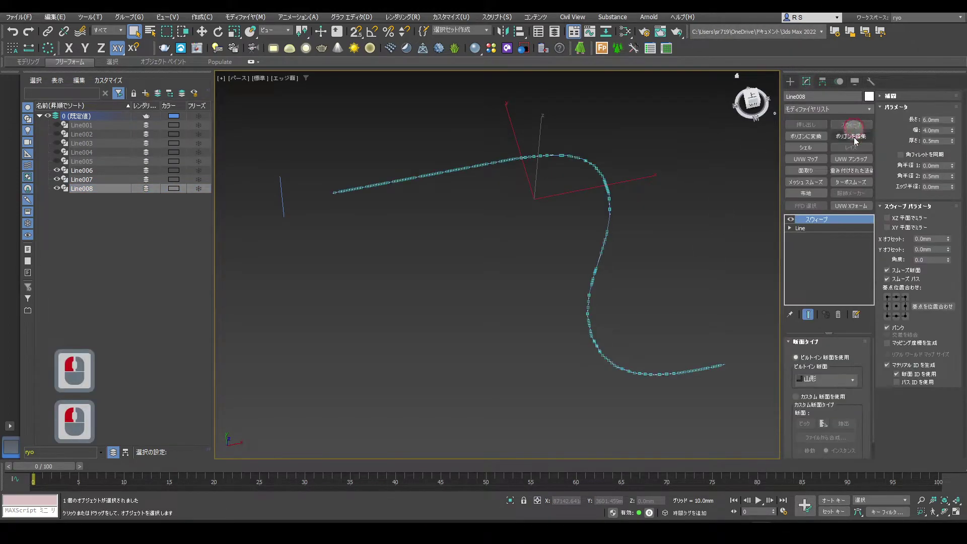
pyautogui.click(814, 401)
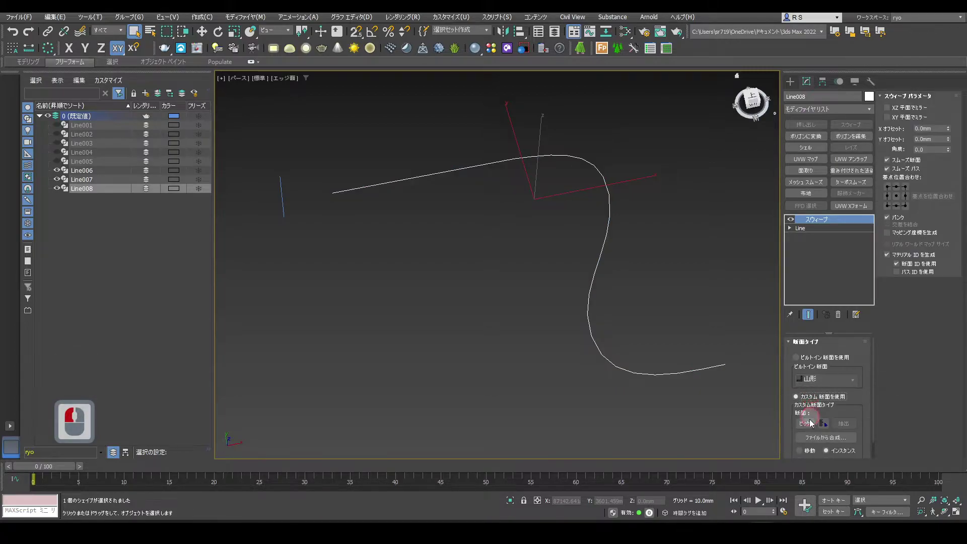
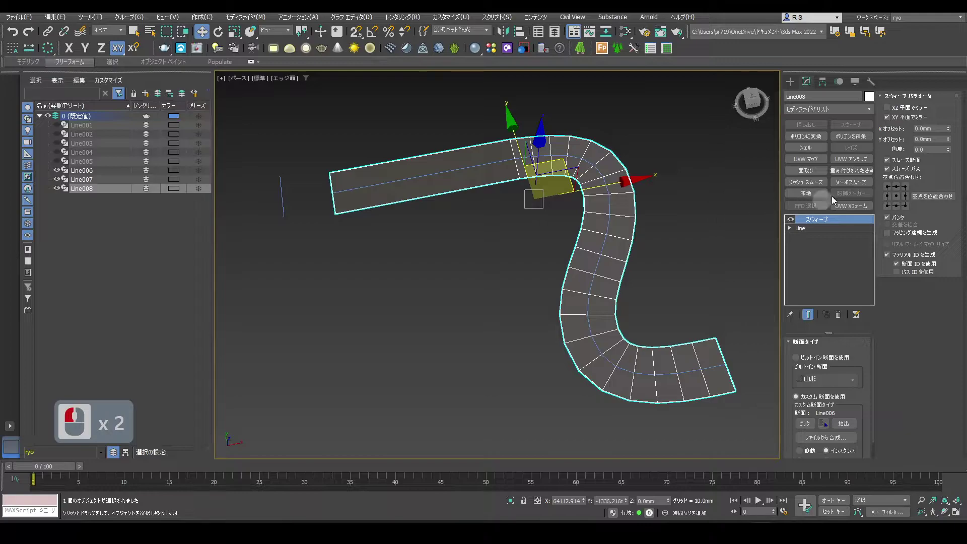
# Add Unwrap UVW to Line008 with Spline Mapping along Line007 and commit it.
pyautogui.click(856, 164)
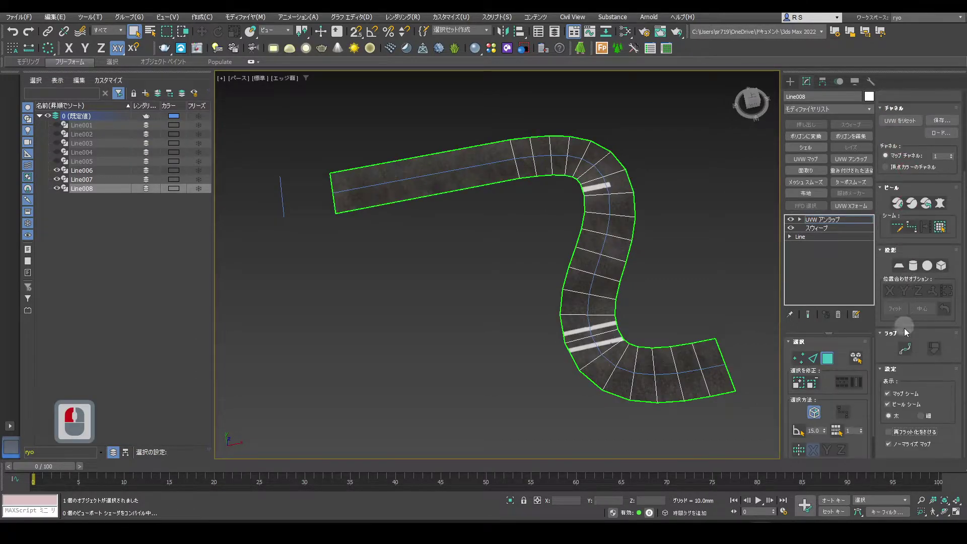
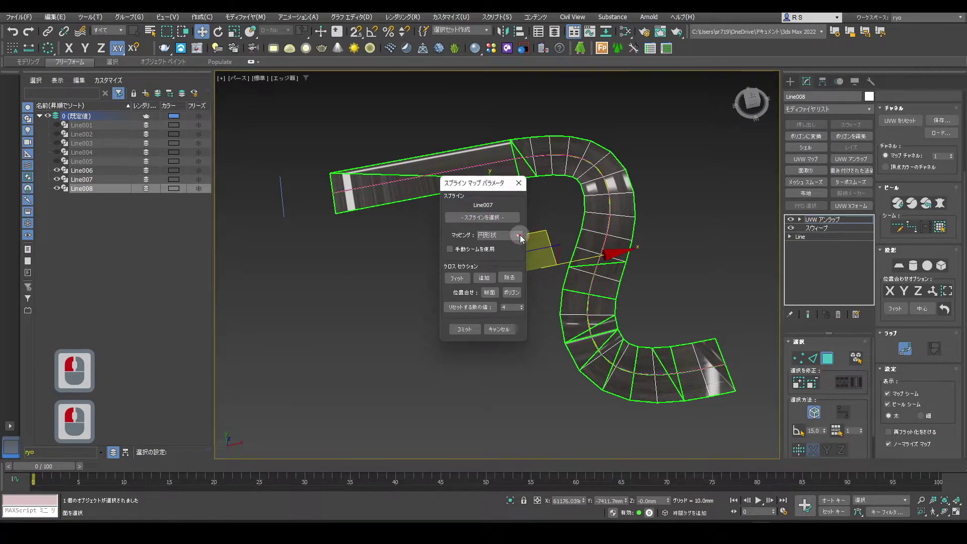
pyautogui.click(524, 238)
pyautogui.click(514, 252)
pyautogui.click(472, 334)
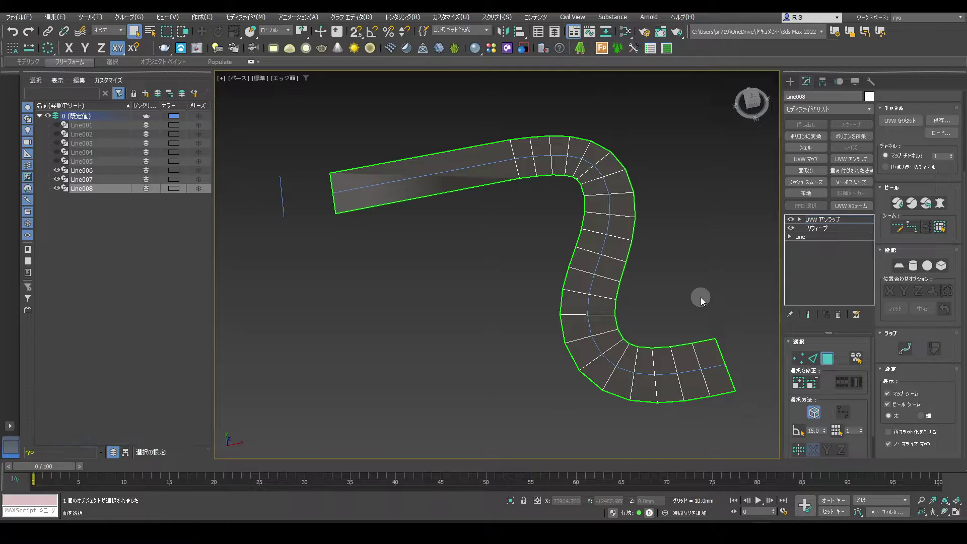
# Give Line008 a UVW XForm with Rotation 90, U Tile 2.81, V Tile 0.01, V Offset -0.05, showing end result.
pyautogui.click(860, 208)
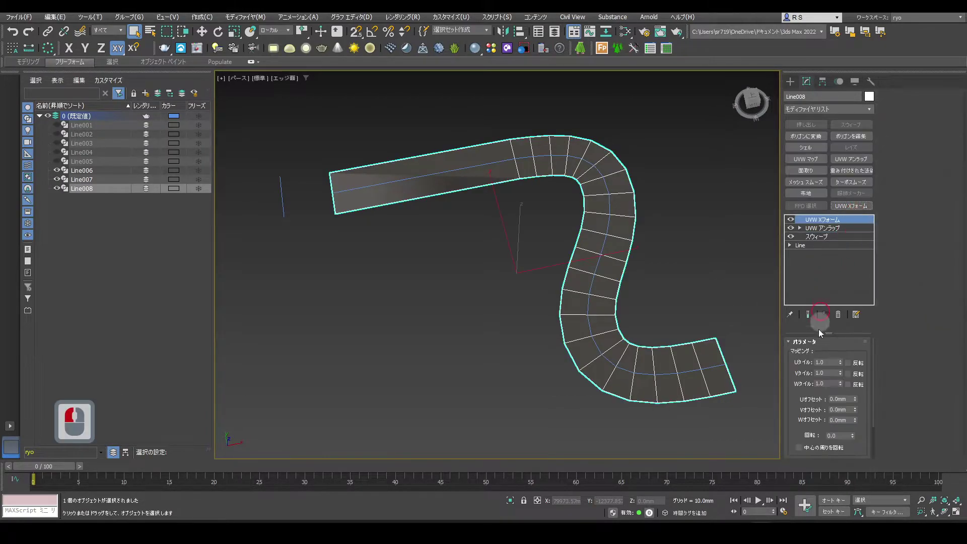
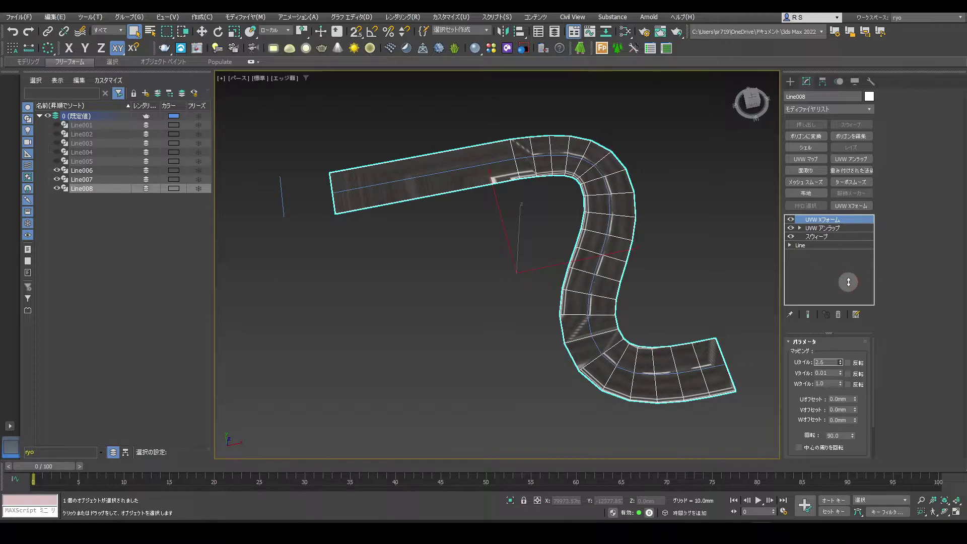
pyautogui.click(852, 276)
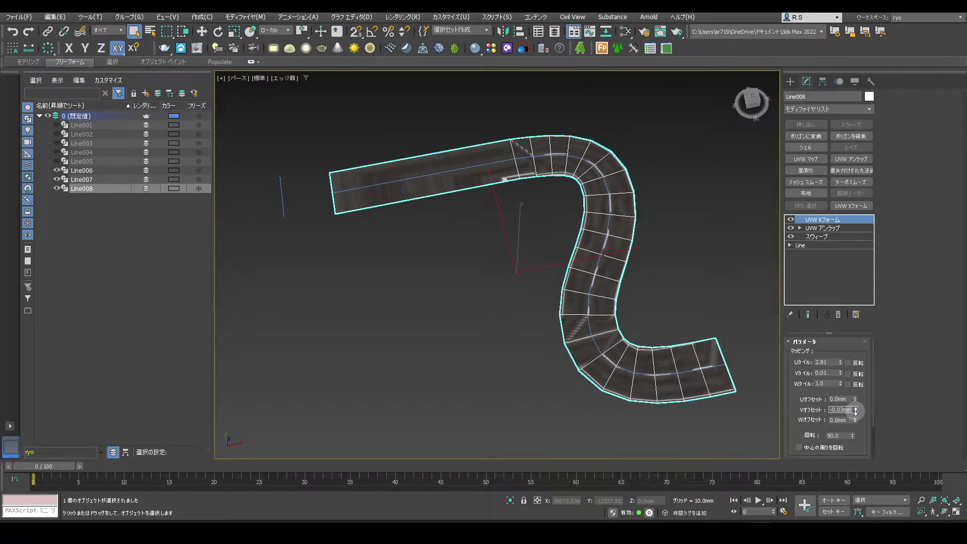
pyautogui.click(860, 415)
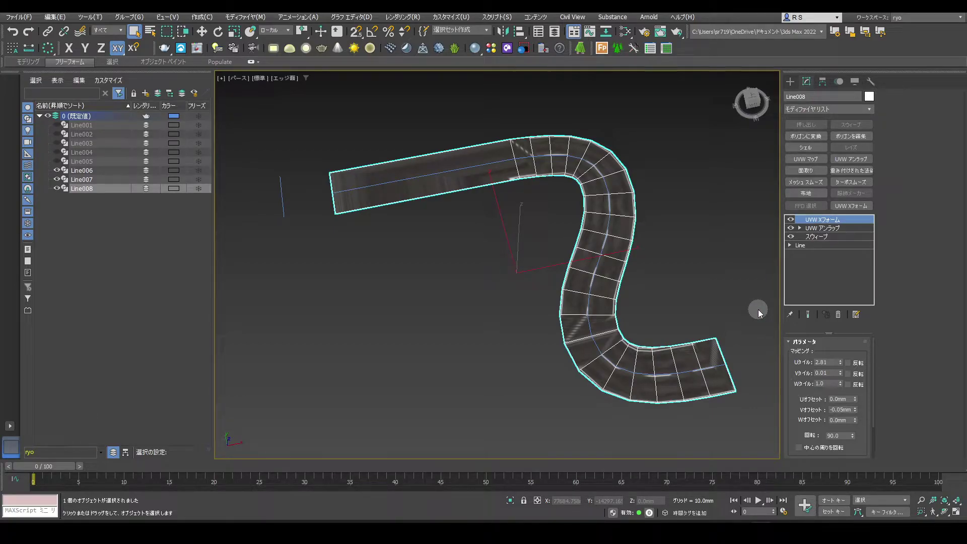
pyautogui.click(831, 232)
pyautogui.click(812, 317)
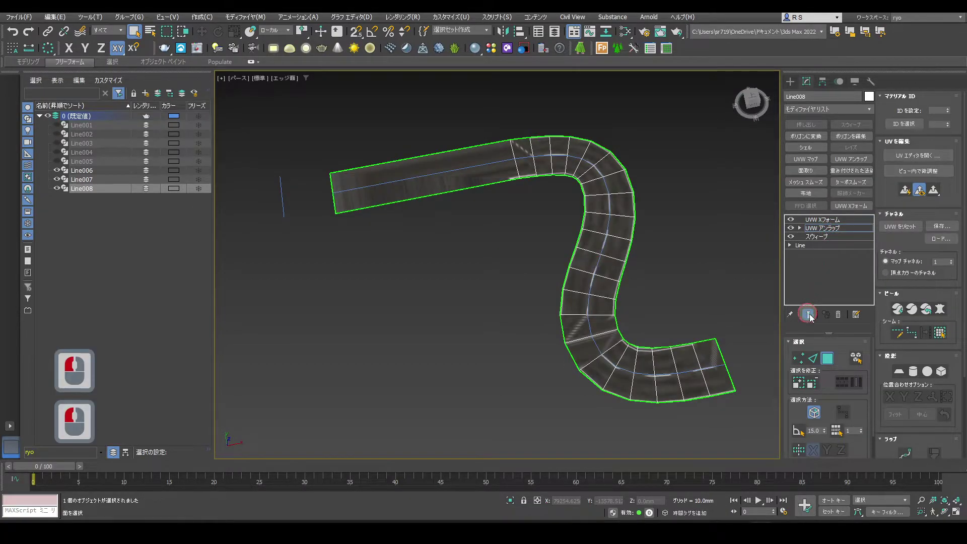
# Reopen Line008's spline mapping, move its dialog aside and reorient the mapping gizmo.
pyautogui.click(908, 353)
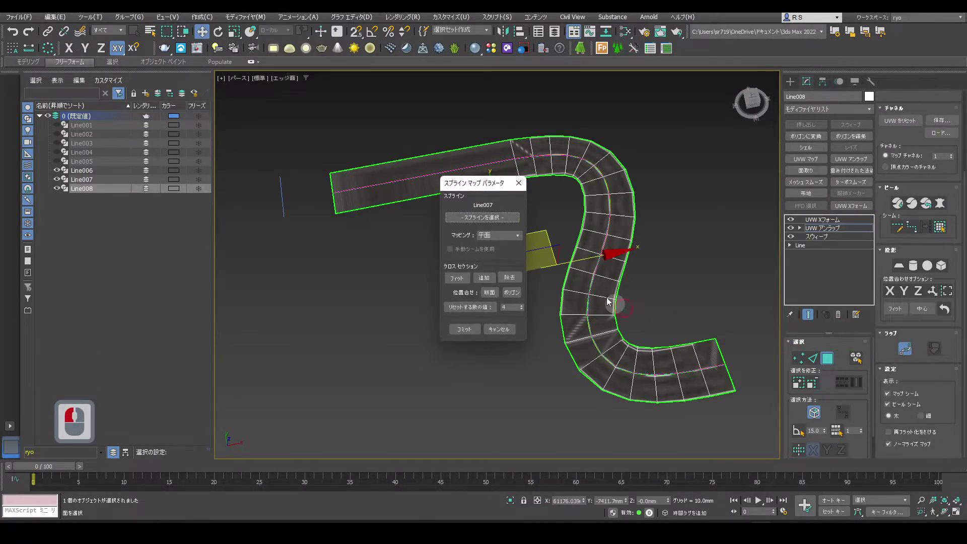
pyautogui.click(312, 188)
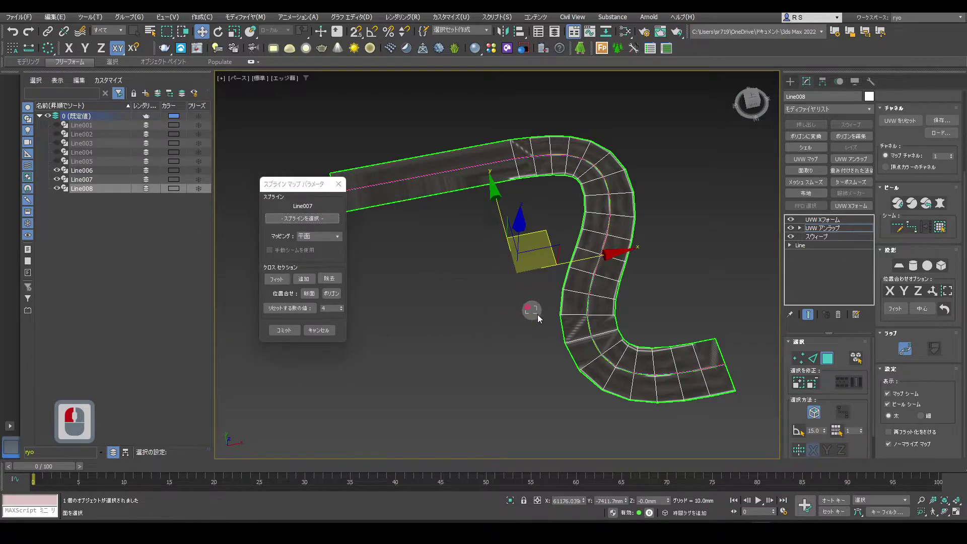
pyautogui.click(618, 361)
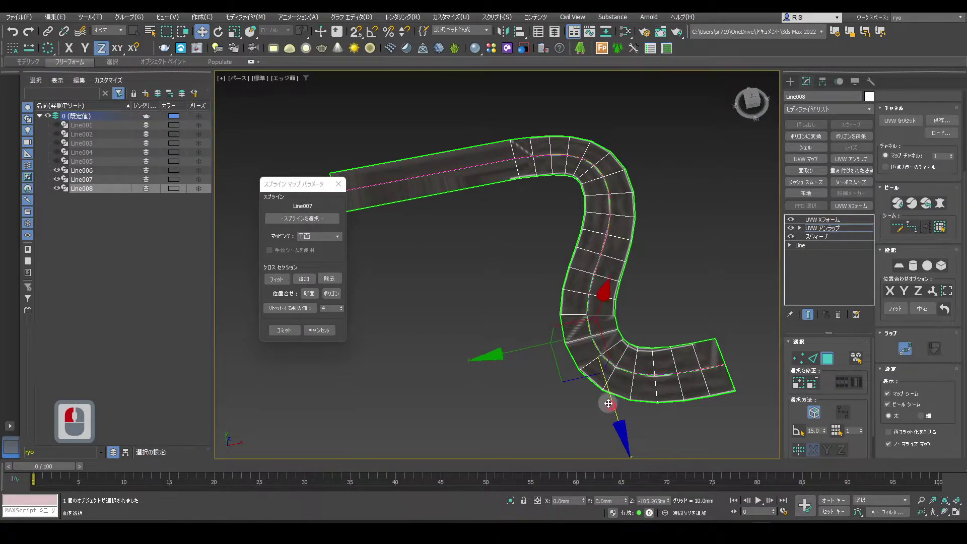
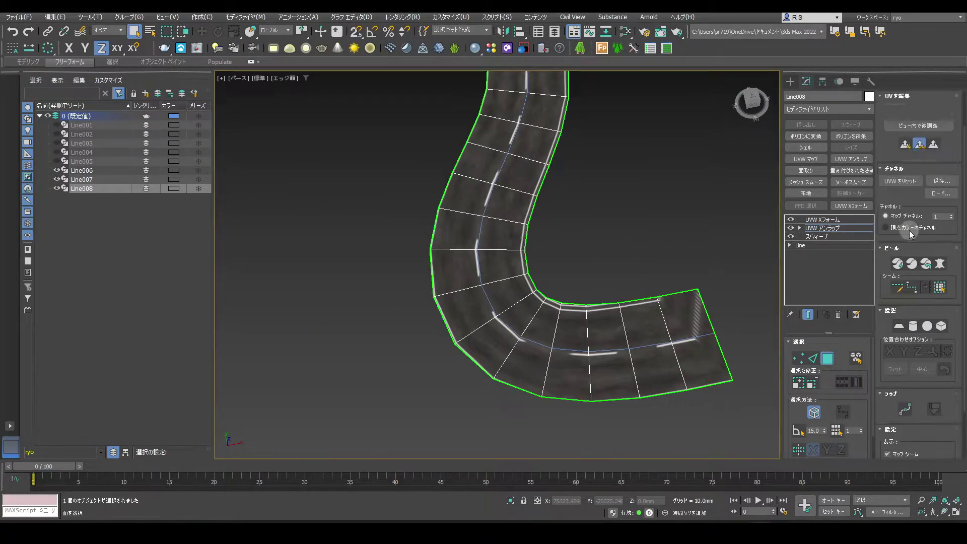
# Select Line008's UV vertices in the UV Editor and move the thin road strips.
pyautogui.click(914, 164)
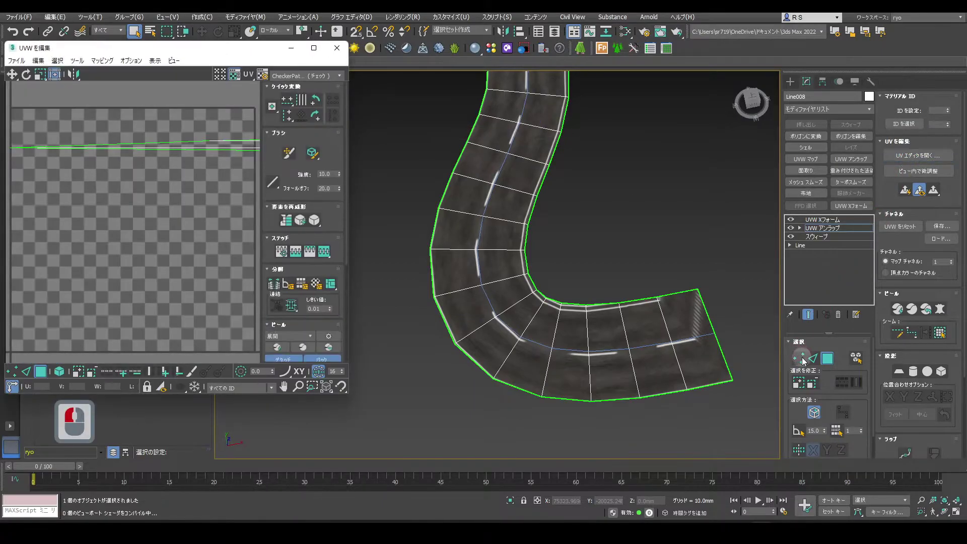
pyautogui.click(806, 362)
pyautogui.click(698, 305)
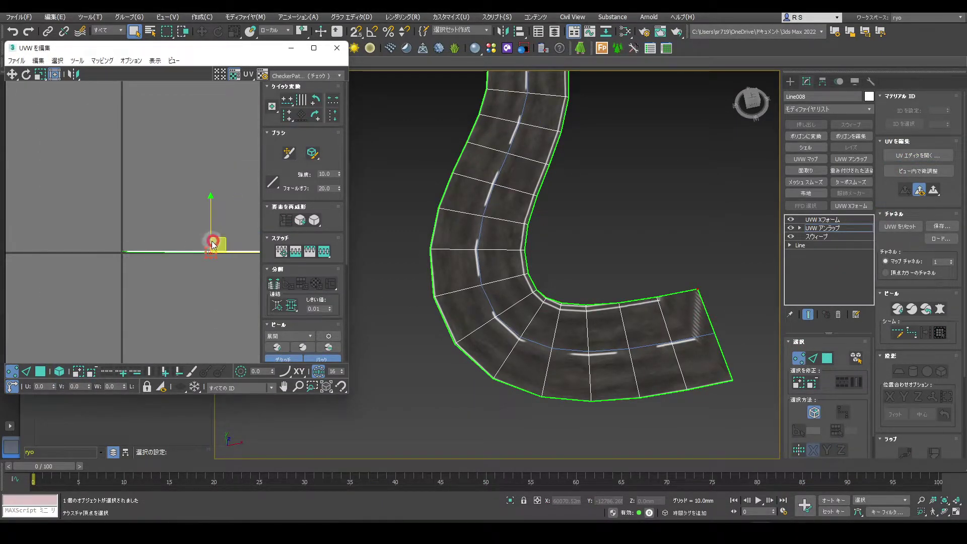
pyautogui.click(215, 245)
pyautogui.click(731, 301)
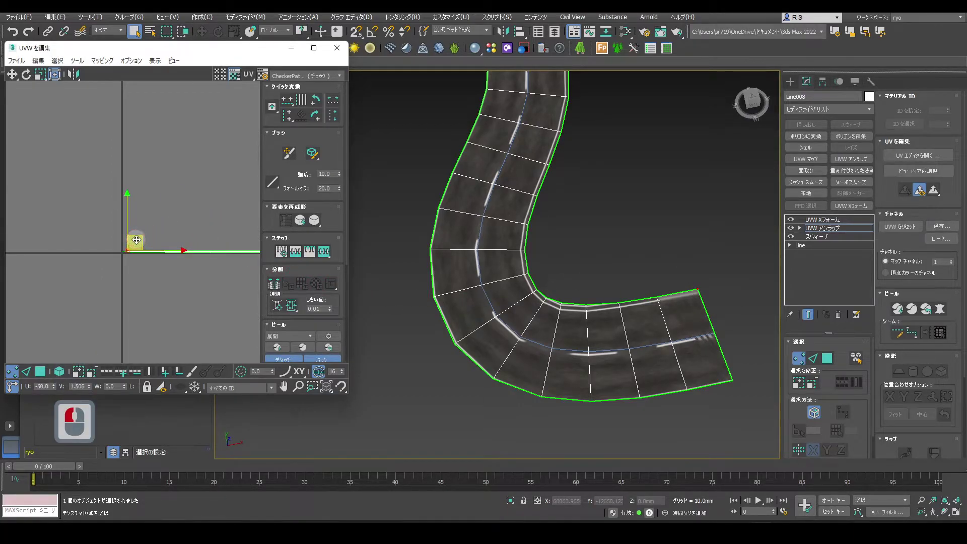
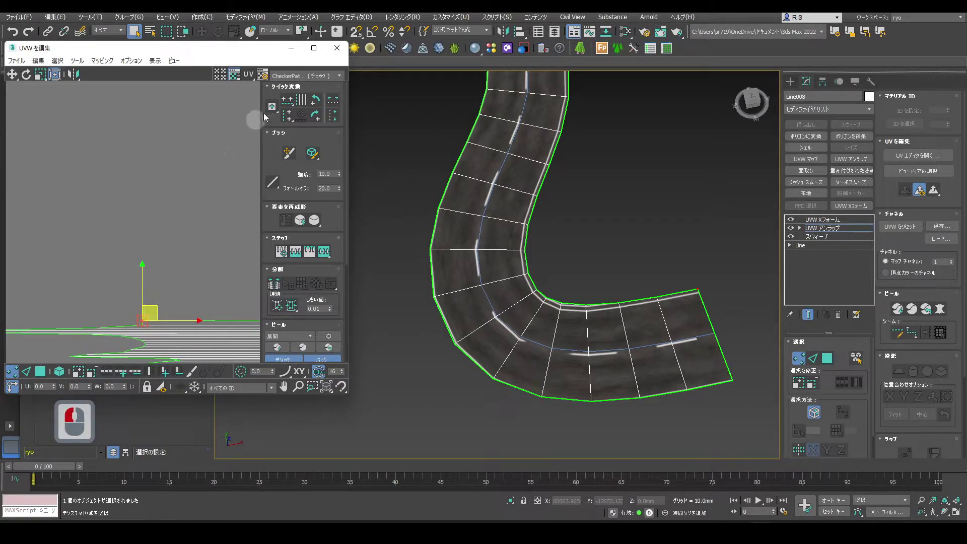
pyautogui.click(680, 172)
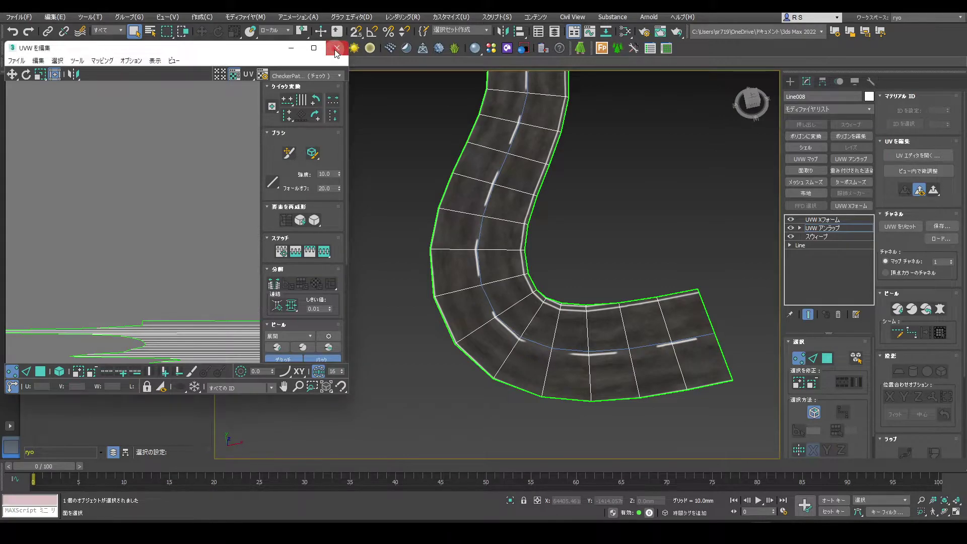
# Delete Line008's UVW XForm and Unwrap UVW modifiers and add a fresh Unwrap UVW.
pyautogui.click(339, 54)
pyautogui.click(824, 223)
pyautogui.click(842, 316)
pyautogui.click(834, 231)
pyautogui.click(841, 318)
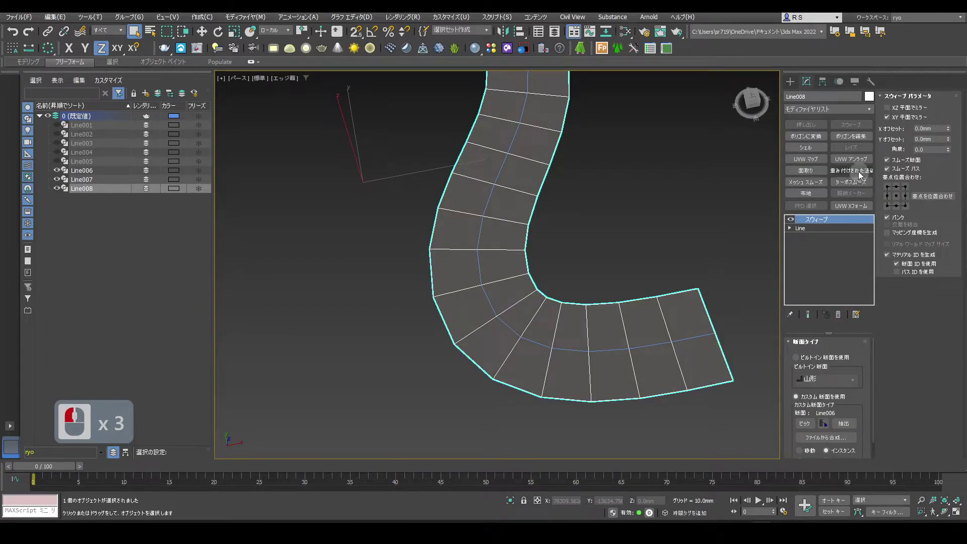
pyautogui.click(861, 164)
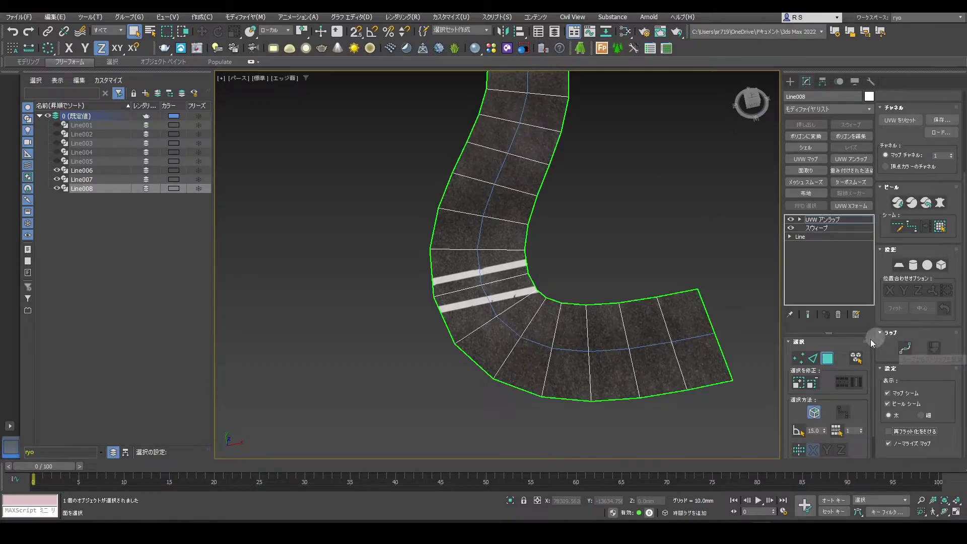
# Select Line008's edge loop as a seam and unwrap the road into a single strip.
pyautogui.click(815, 361)
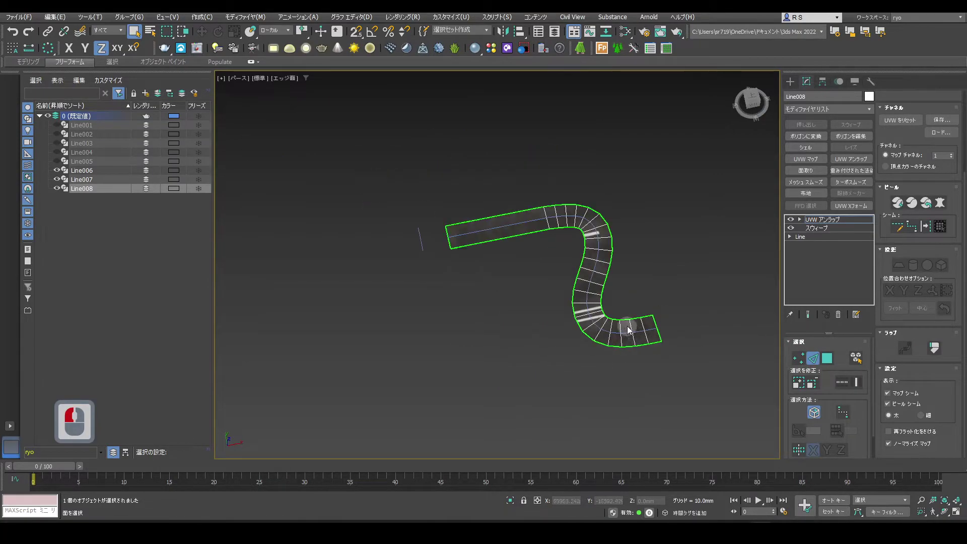
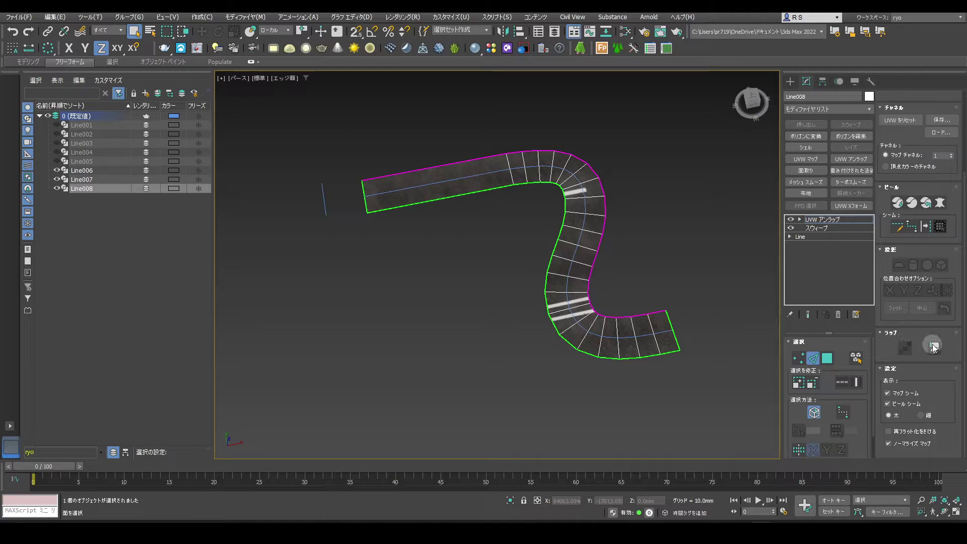
pyautogui.click(937, 348)
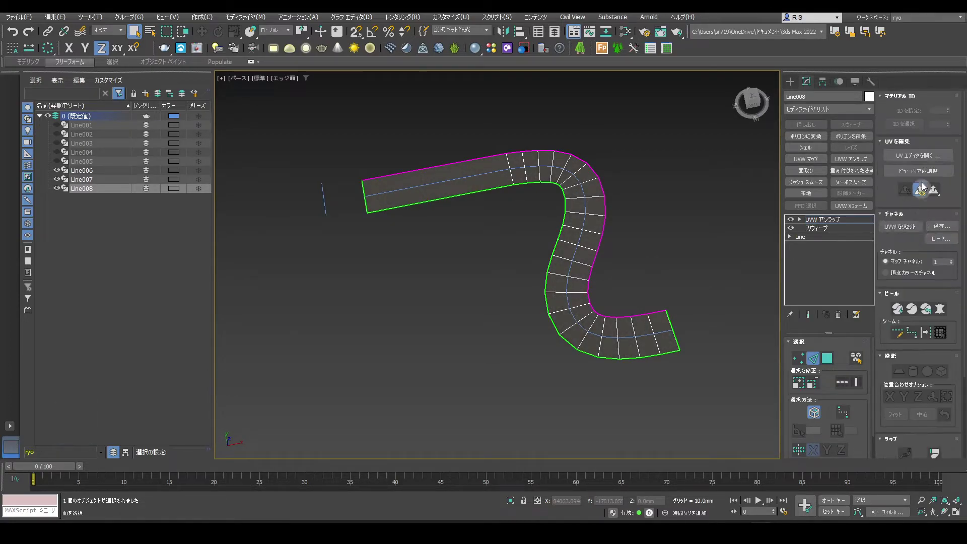
# Normalize and pack all of Line008's UV faces and show the road color map behind them.
pyautogui.click(924, 161)
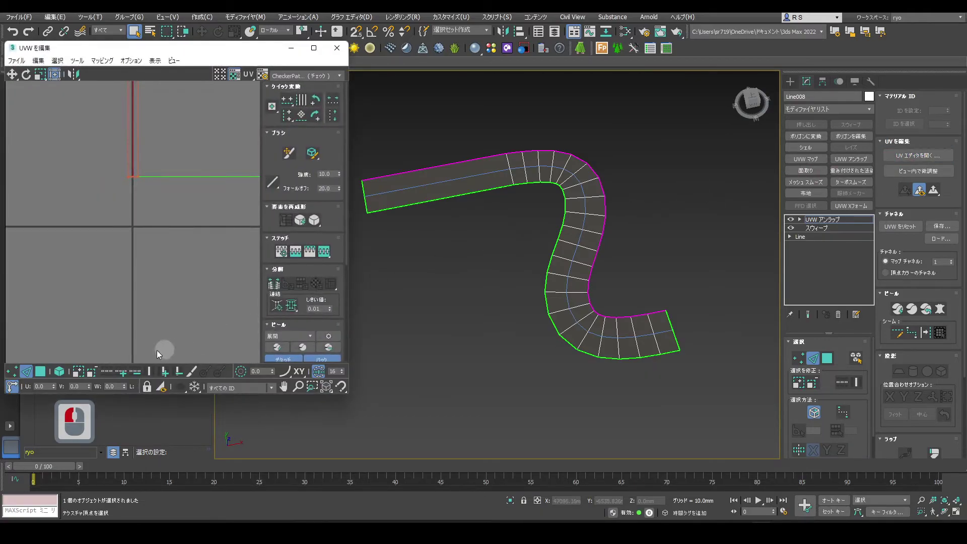
pyautogui.click(61, 375)
pyautogui.click(57, 359)
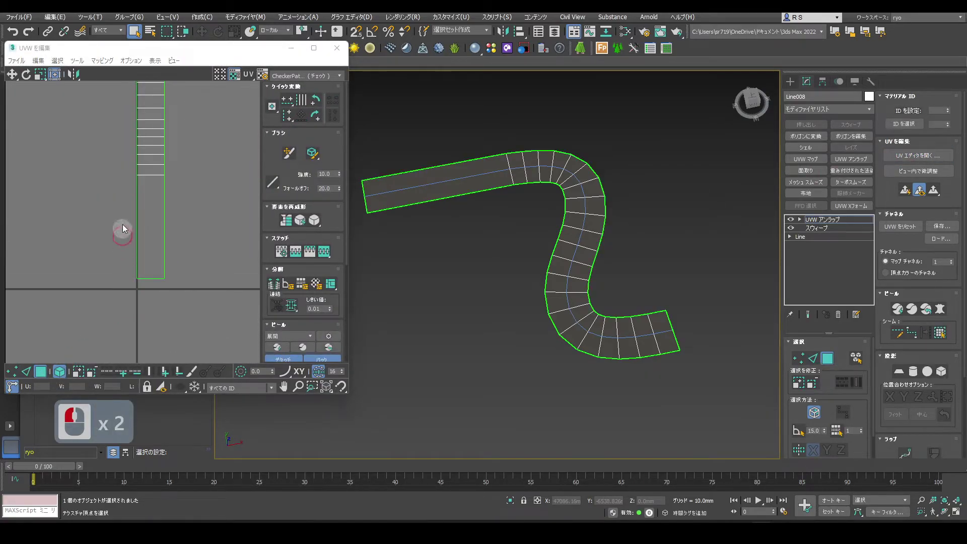
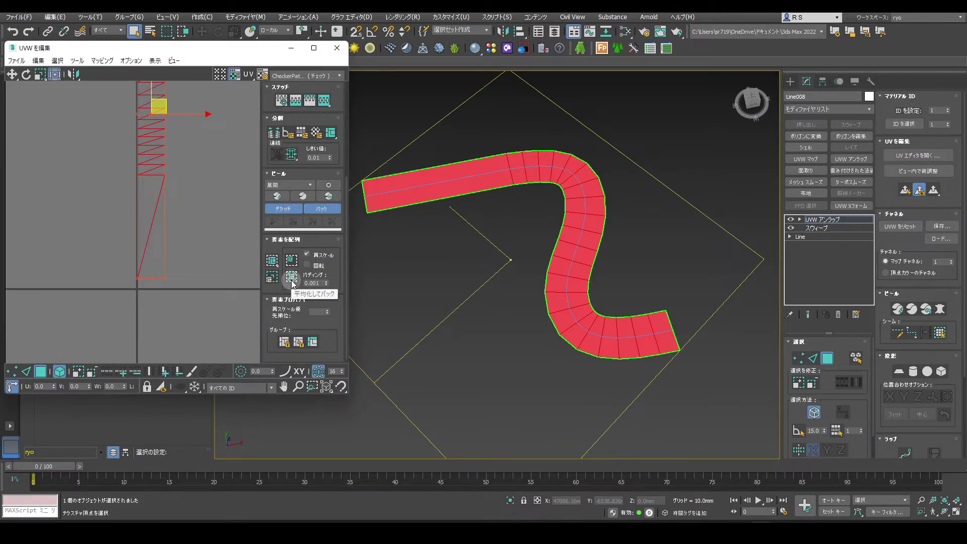
pyautogui.click(296, 284)
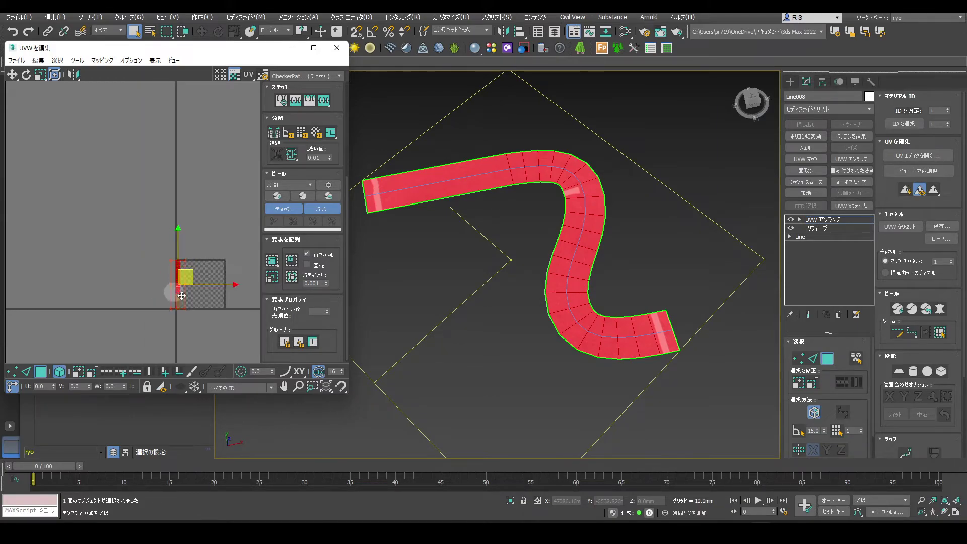
pyautogui.middleClick(157, 278)
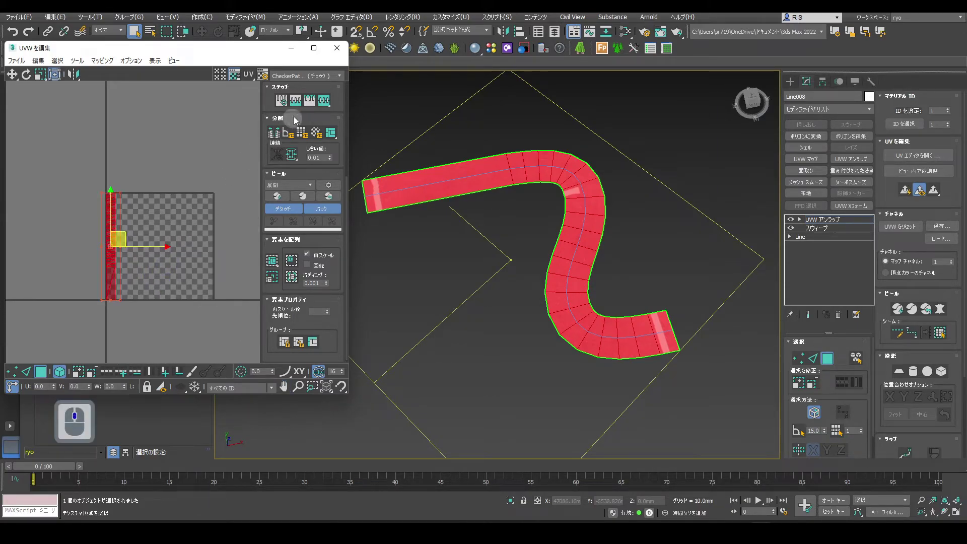
pyautogui.click(313, 80)
pyautogui.click(323, 102)
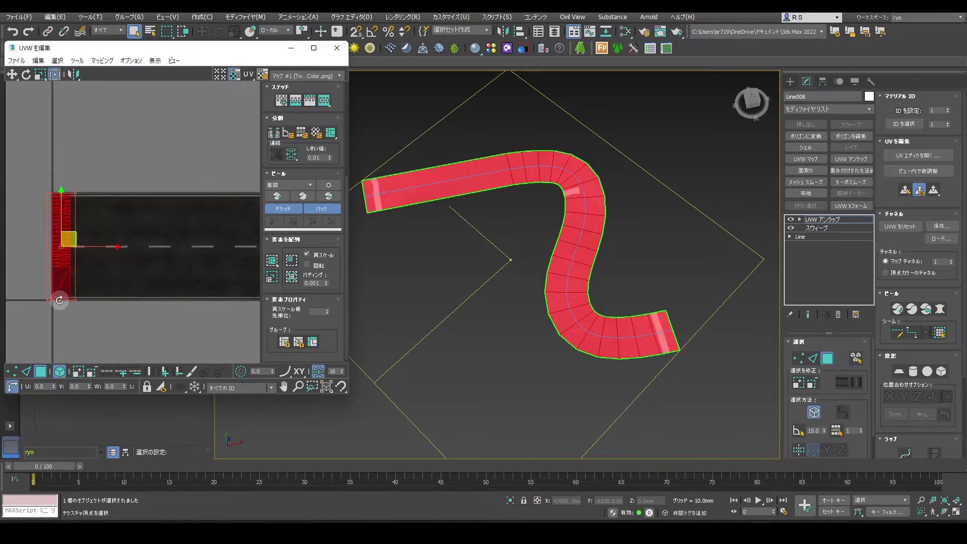
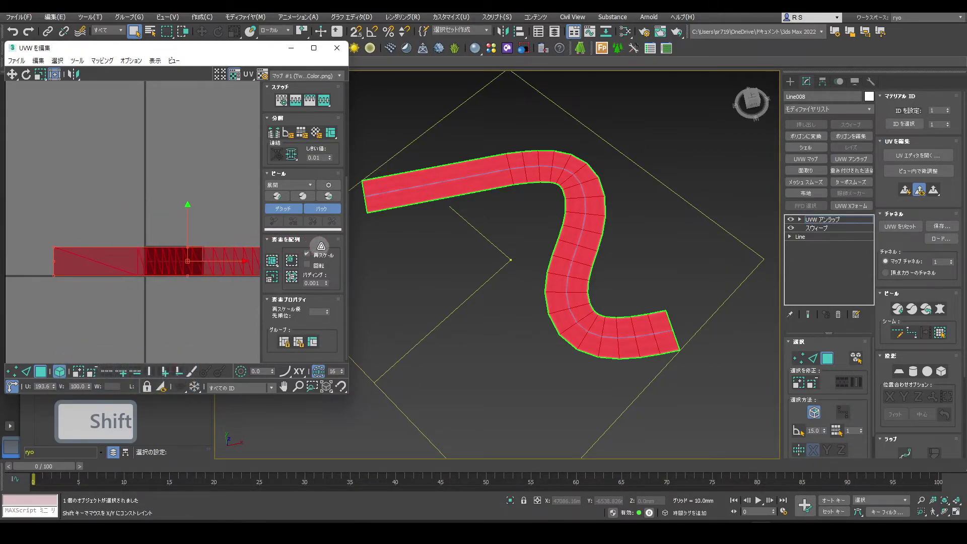
# Turn off Edged Faces and inspect the road's smooth center line, then reset to a new scene.
pyautogui.click(328, 246)
pyautogui.click(430, 263)
pyautogui.click(340, 52)
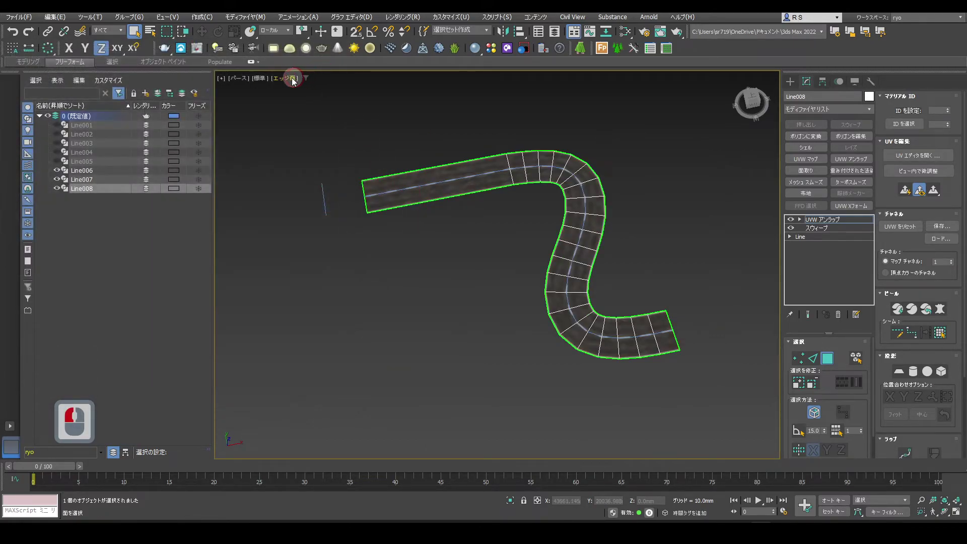
pyautogui.click(291, 82)
pyautogui.click(306, 200)
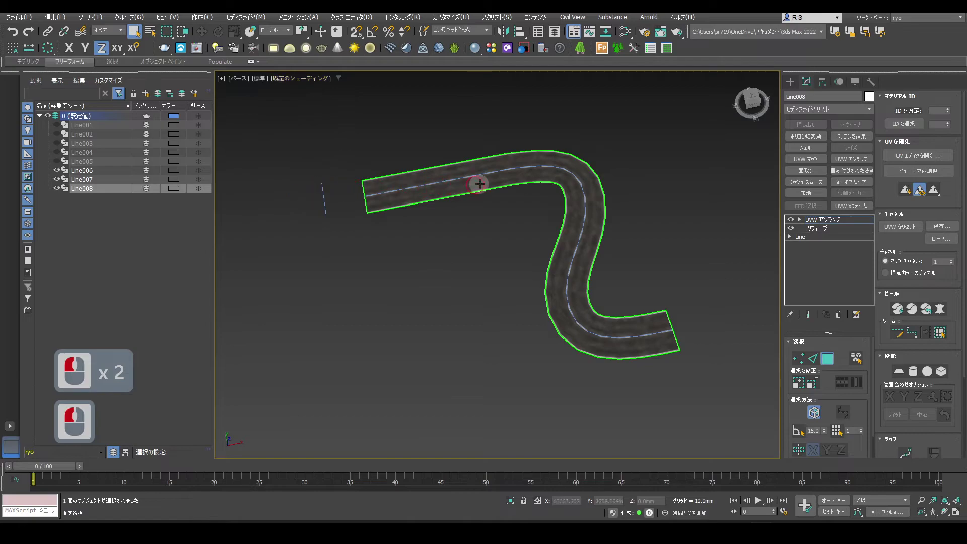
pyautogui.middleClick(496, 165)
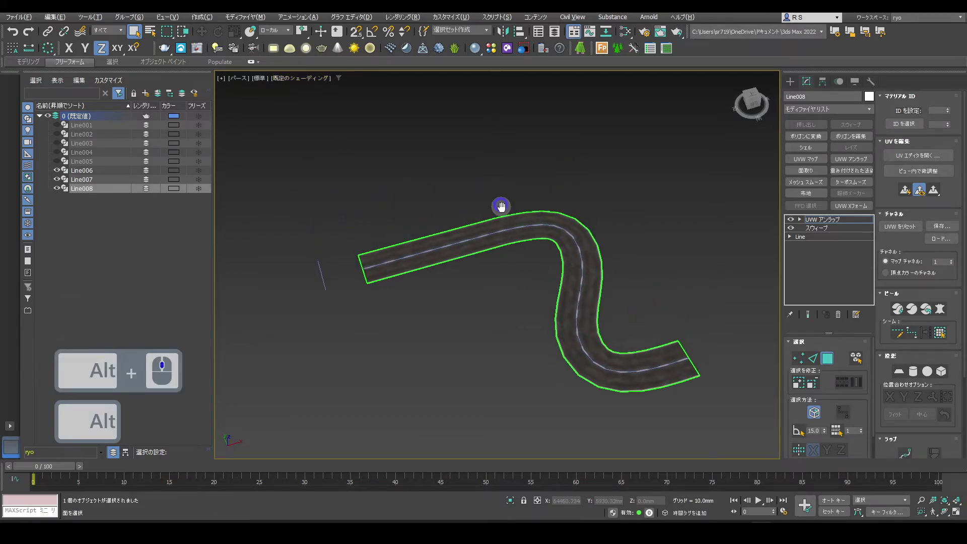
pyautogui.middleClick(506, 213)
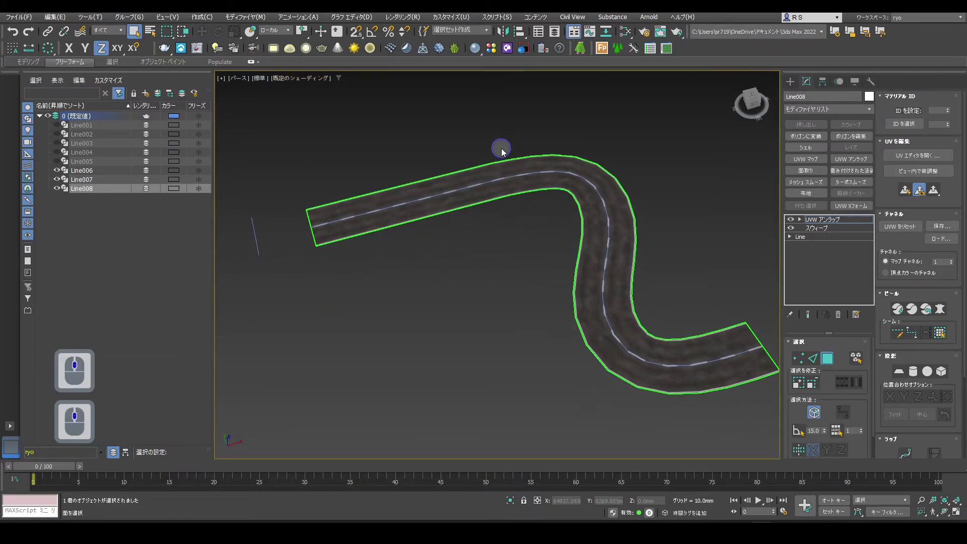